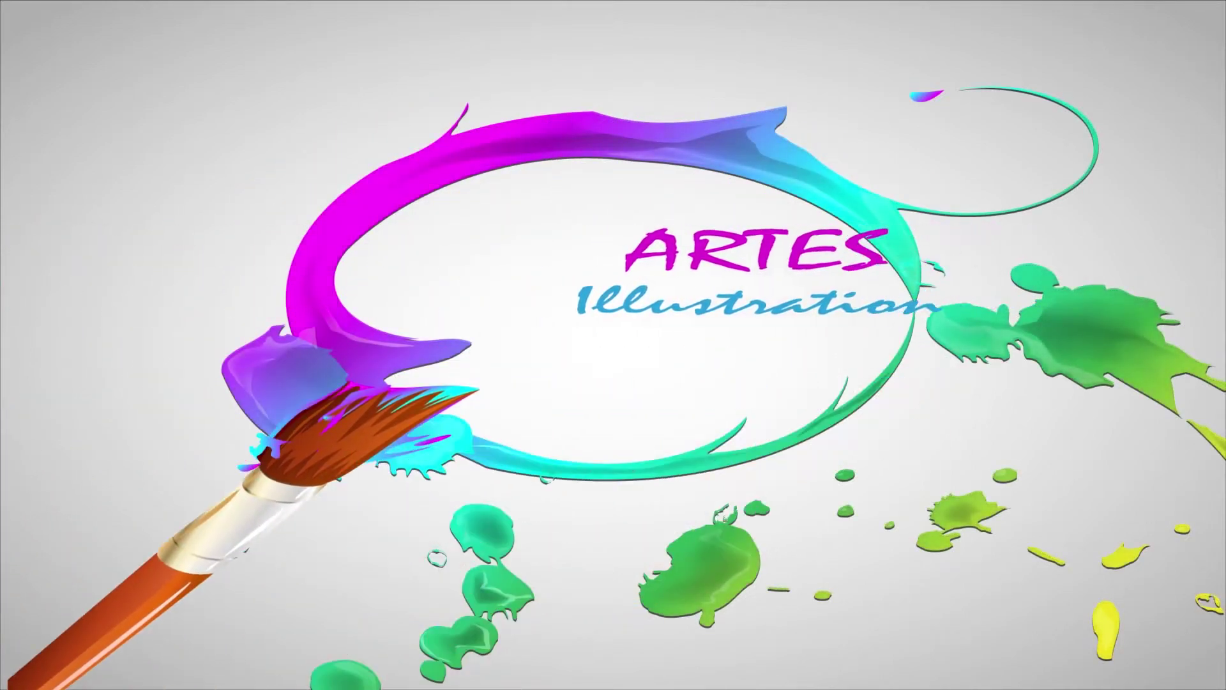
- Start a new blank Illustrator document ready for drawing
{"action": "left_click", "coordinate": [83, 36]}
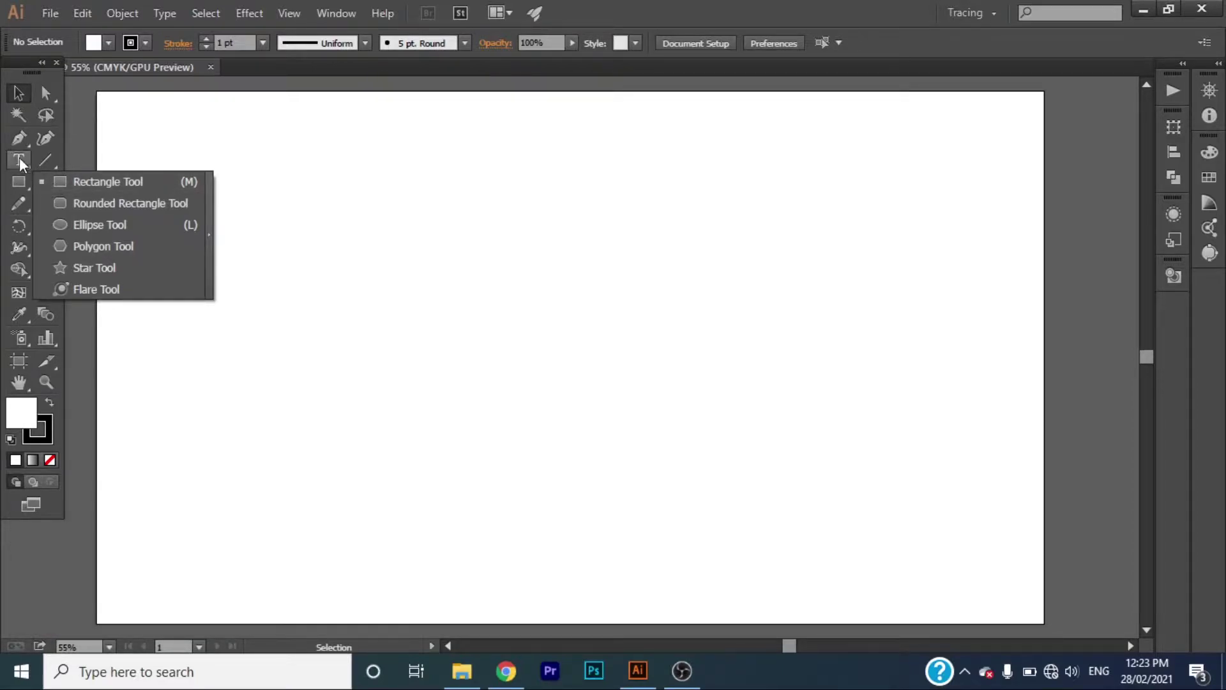
- Draw a square and add an anchor at the middle of its bottom edge for the notch
{"action": "left_click_drag", "start_coordinate": [67, 189], "coordinate": [29, 149]}
{"action": "right_click", "coordinate": [29, 149]}
{"action": "left_click", "coordinate": [68, 168]}
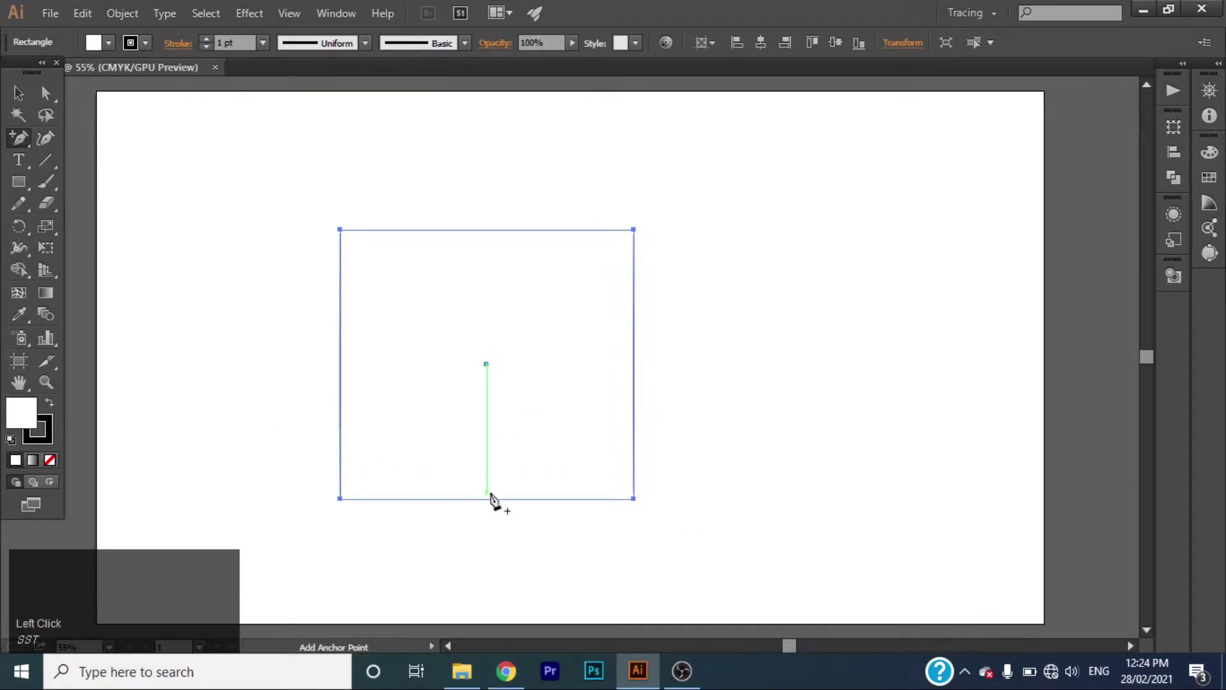
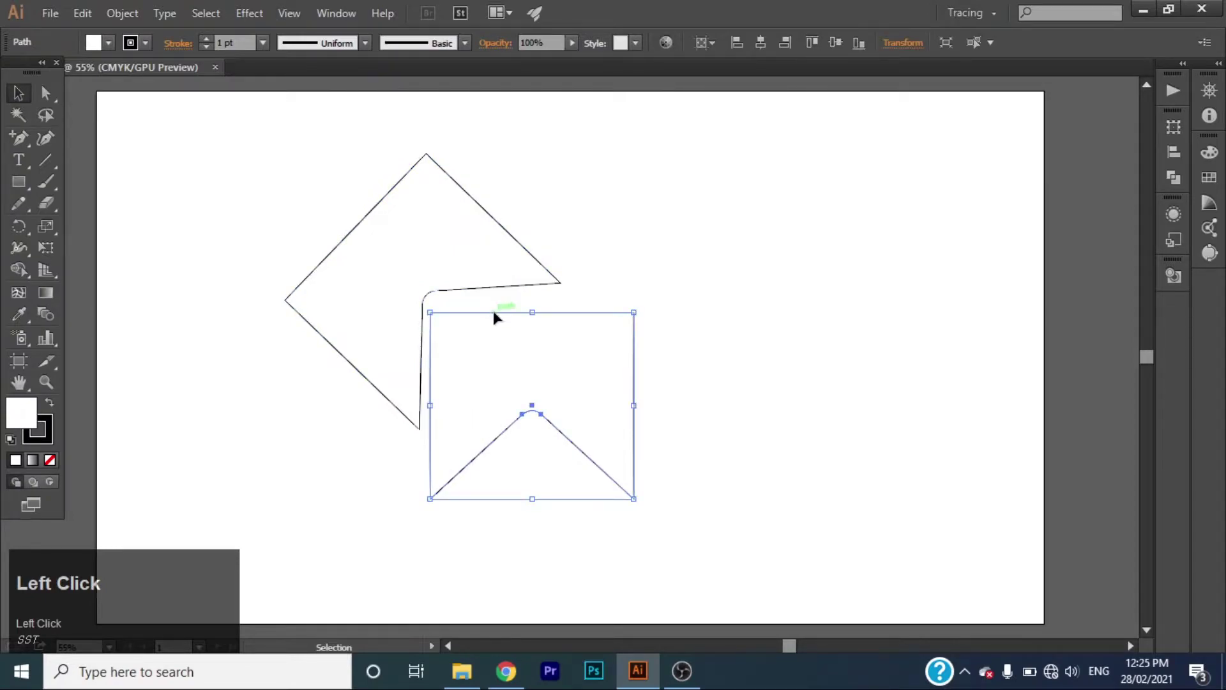
- Move the notched banner under the tilted square and snap its corner anchors to the banner edges
{"action": "left_click_drag", "start_coordinate": [501, 317], "coordinate": [732, 276]}
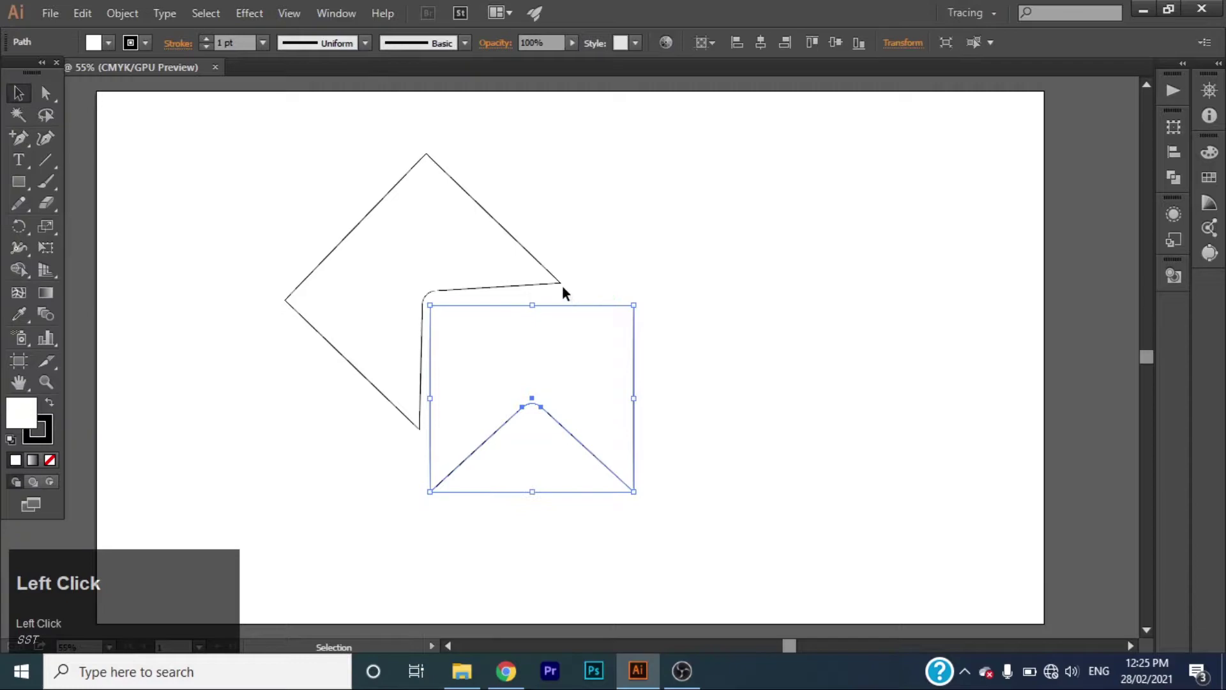
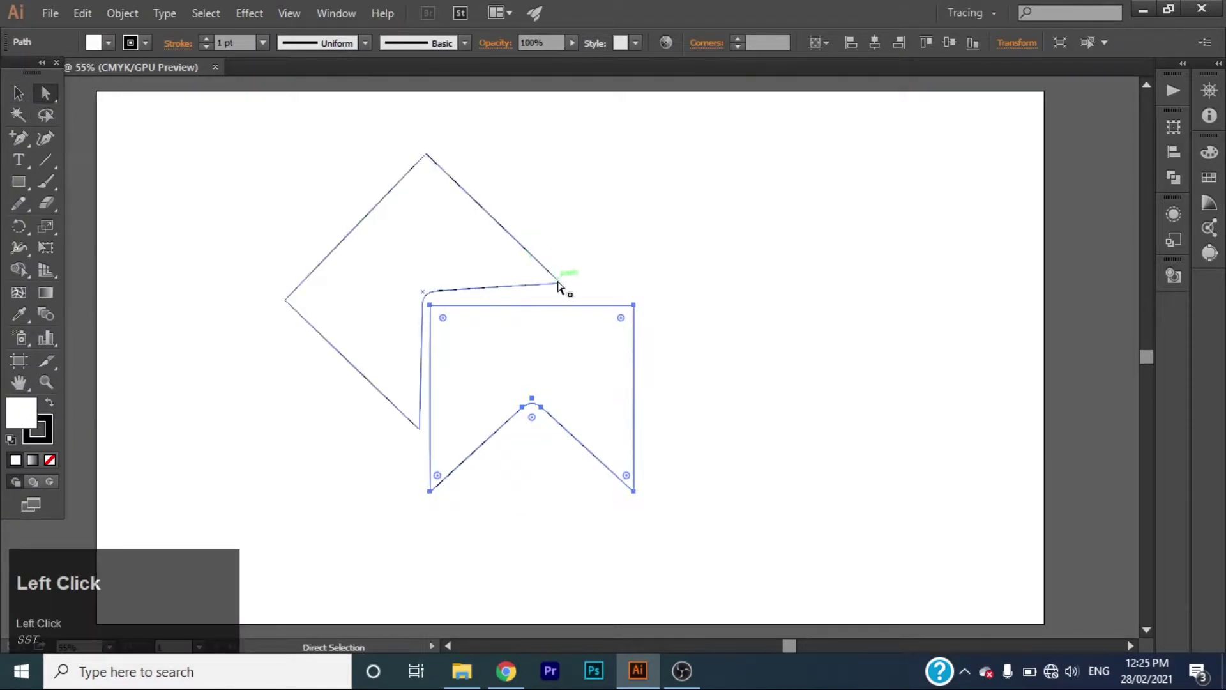
{"action": "key", "text": "Down"}
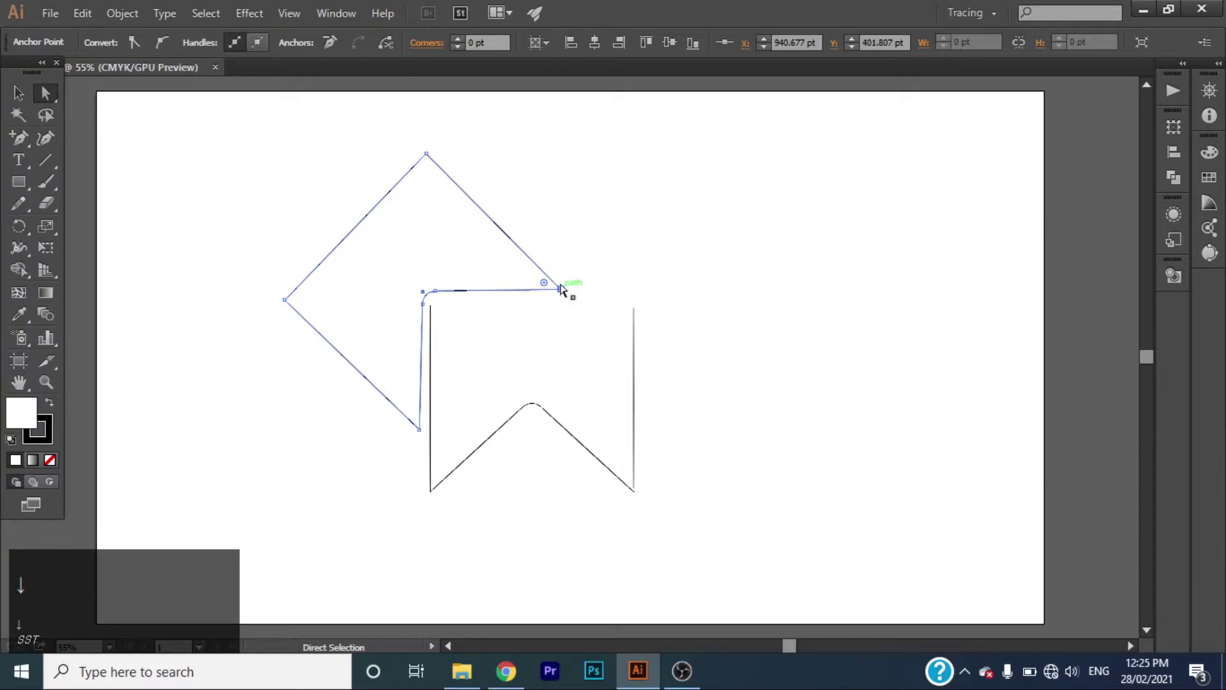
{"action": "left_click", "coordinate": [334, 413]}
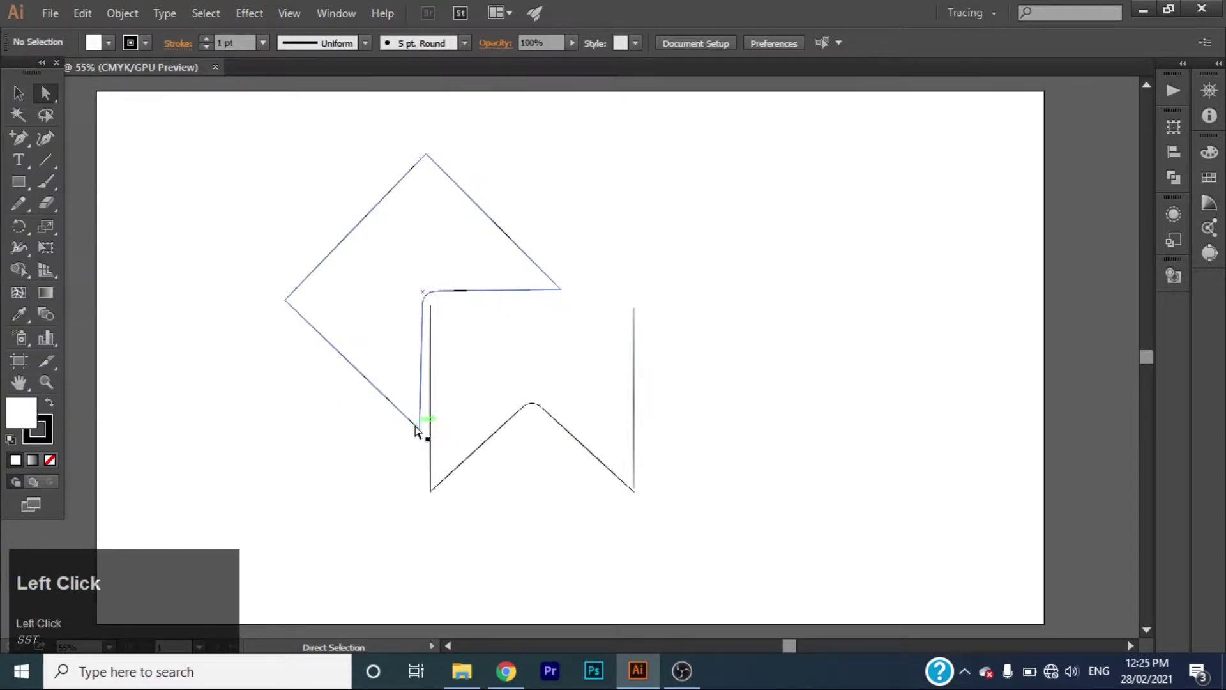
{"action": "left_click", "coordinate": [424, 434]}
{"action": "key", "text": "Right"}
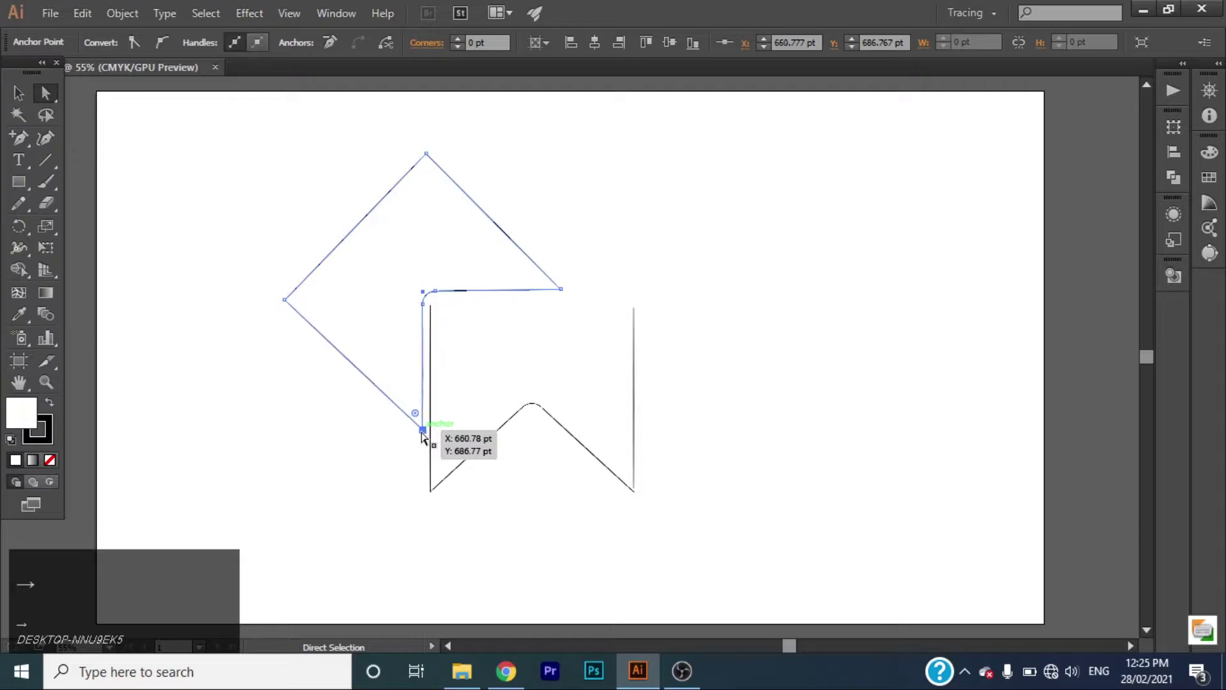
- Pull the tilted square's edge point inward to form the star tail and round its tips
{"action": "left_click", "coordinate": [21, 106]}
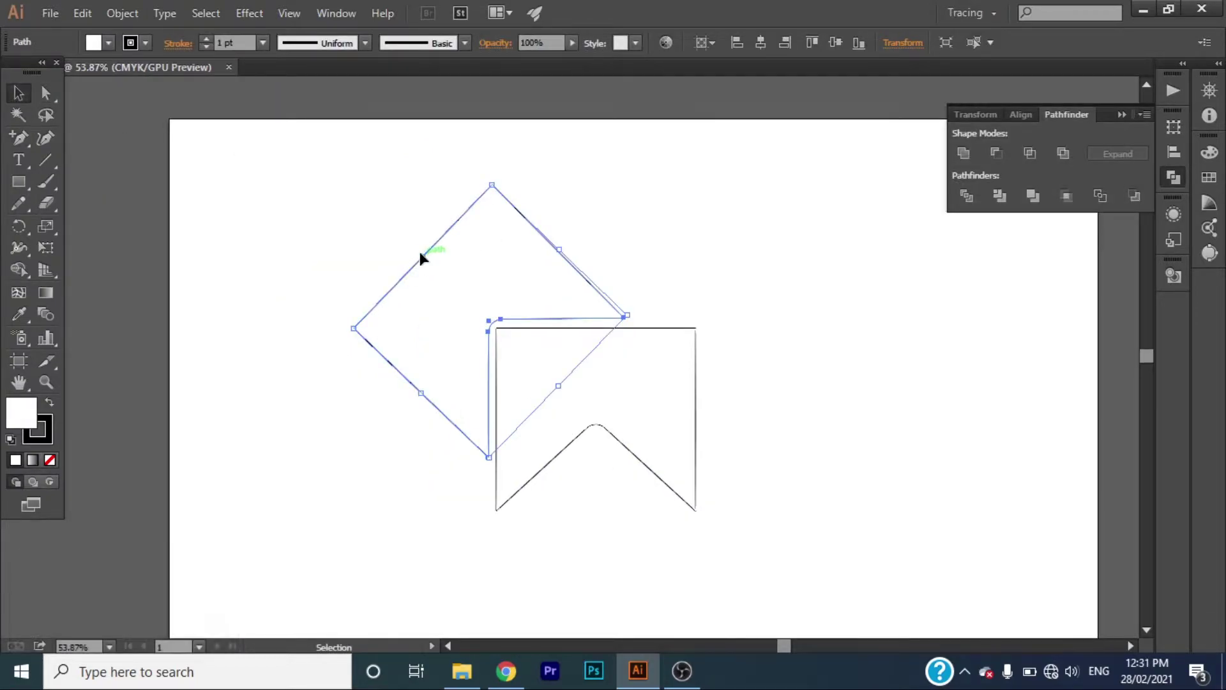
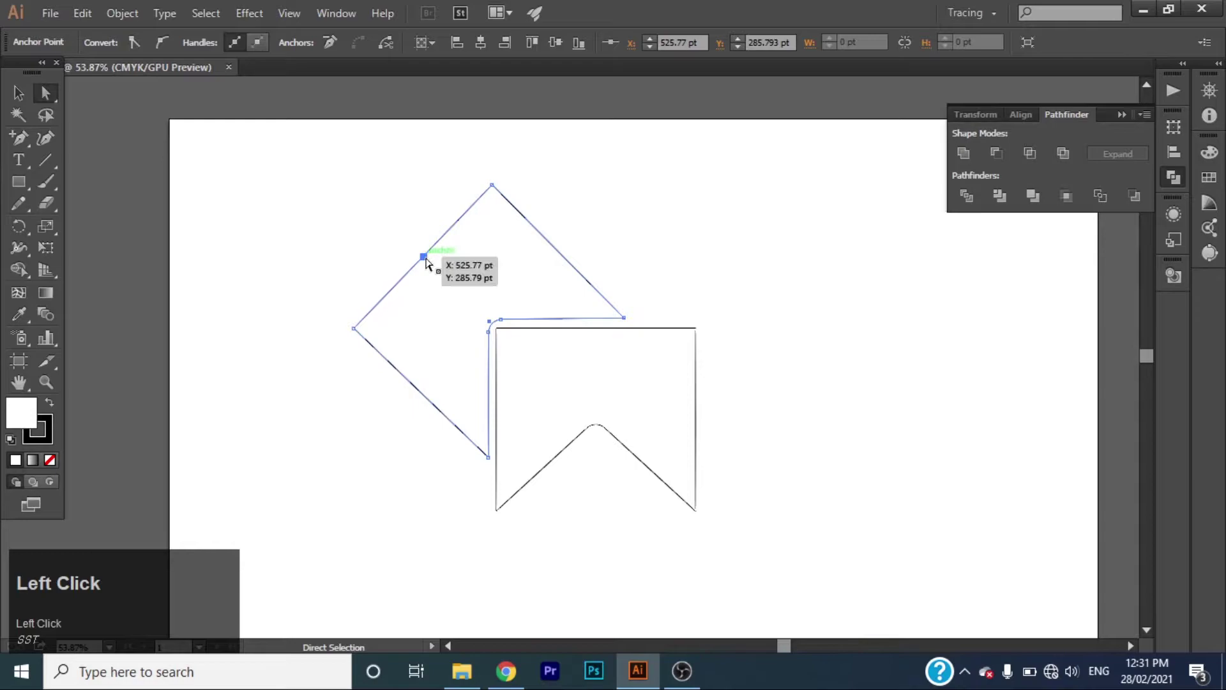
{"action": "left_click_drag", "start_coordinate": [431, 262], "coordinate": [465, 297]}
{"action": "left_click", "coordinate": [466, 298]}
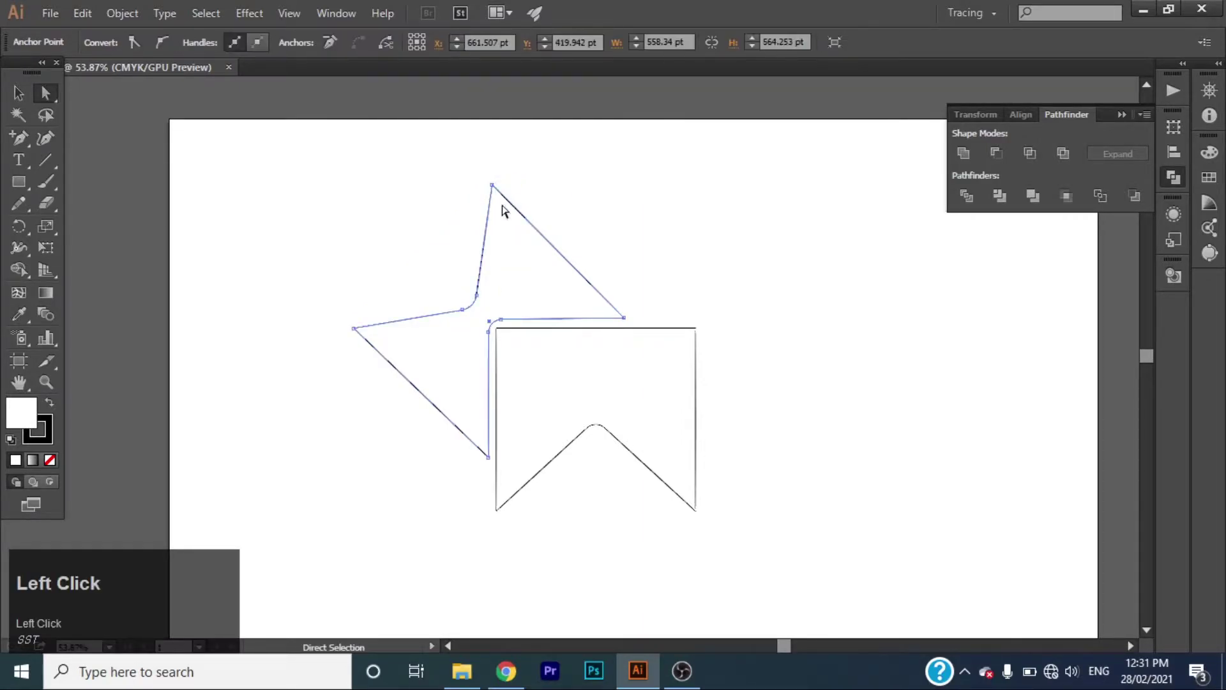
{"action": "left_click", "coordinate": [356, 330]}
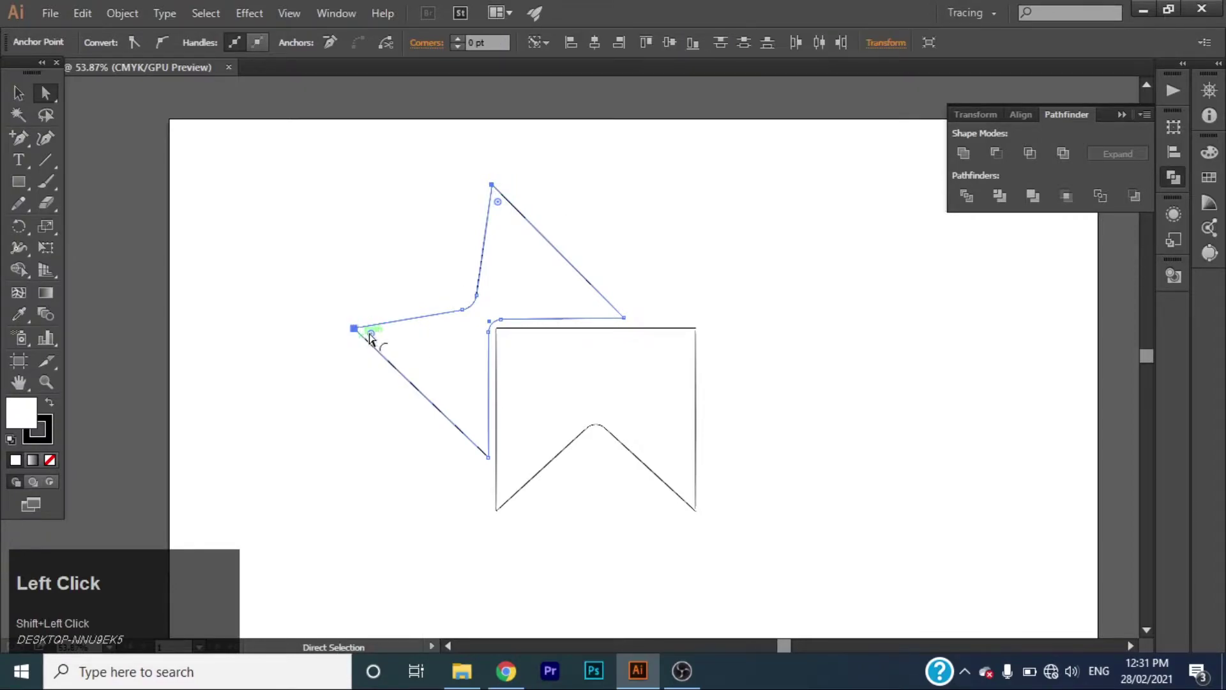
{"action": "key", "text": "ctrl+z"}
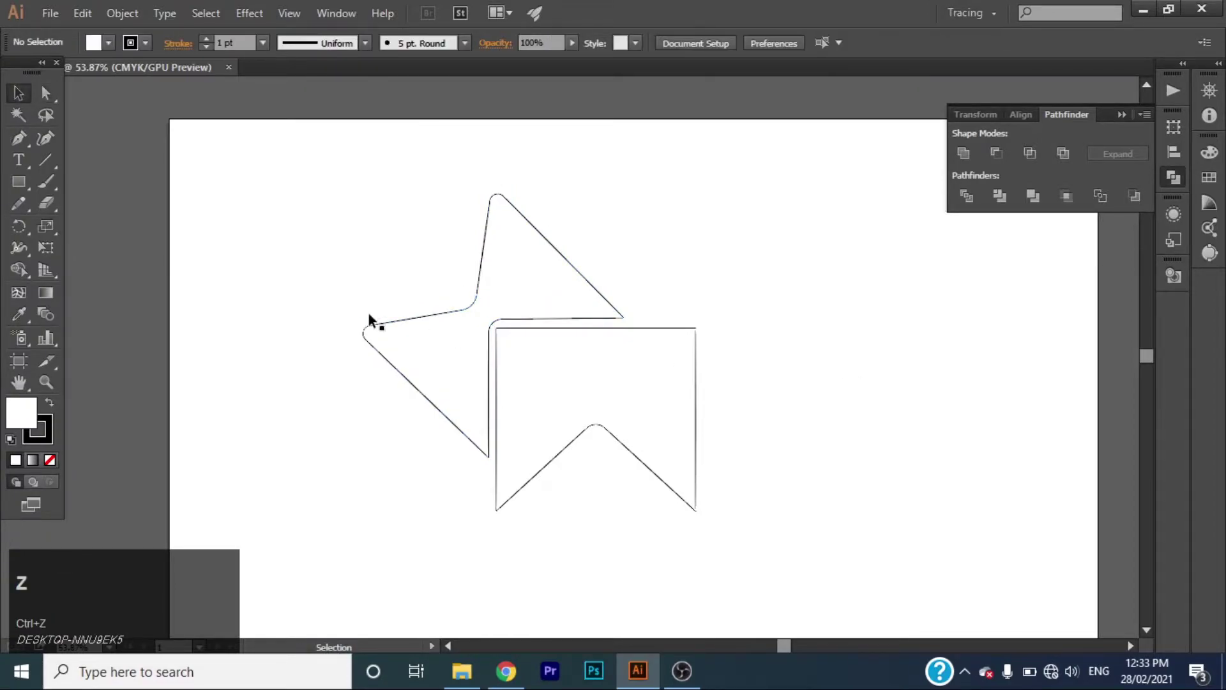
- Start a Pen path at the banner's top edge for the beak and mouth curve
{"action": "left_click", "coordinate": [28, 148]}
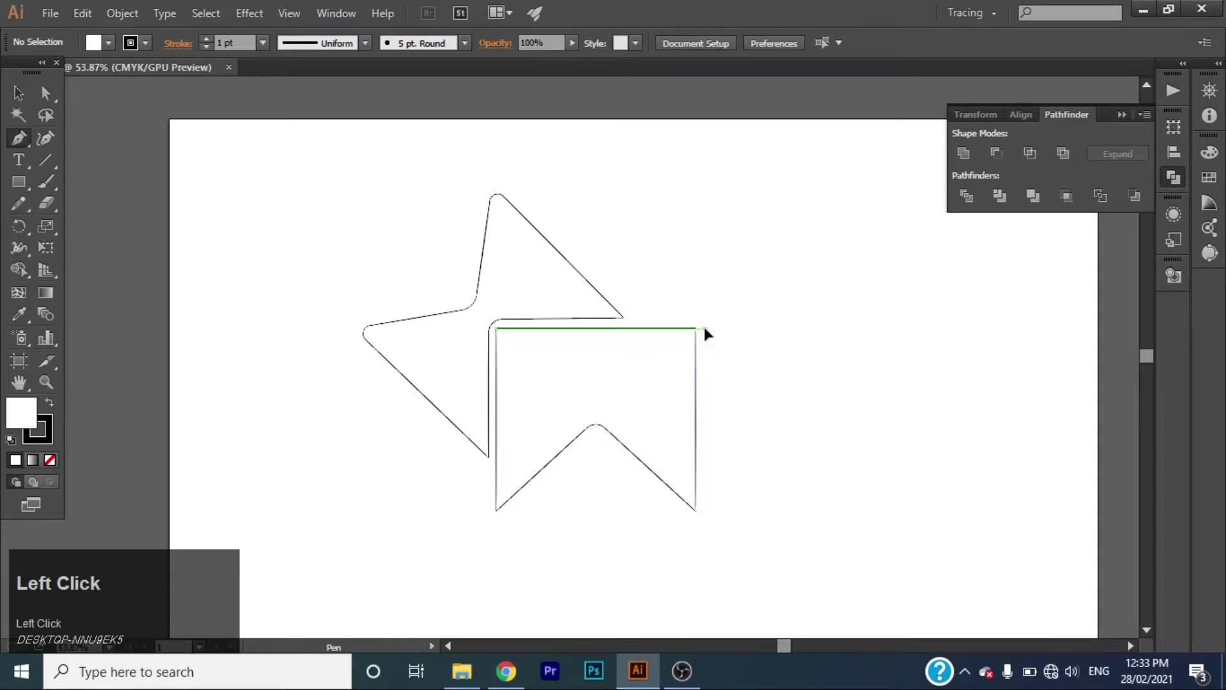
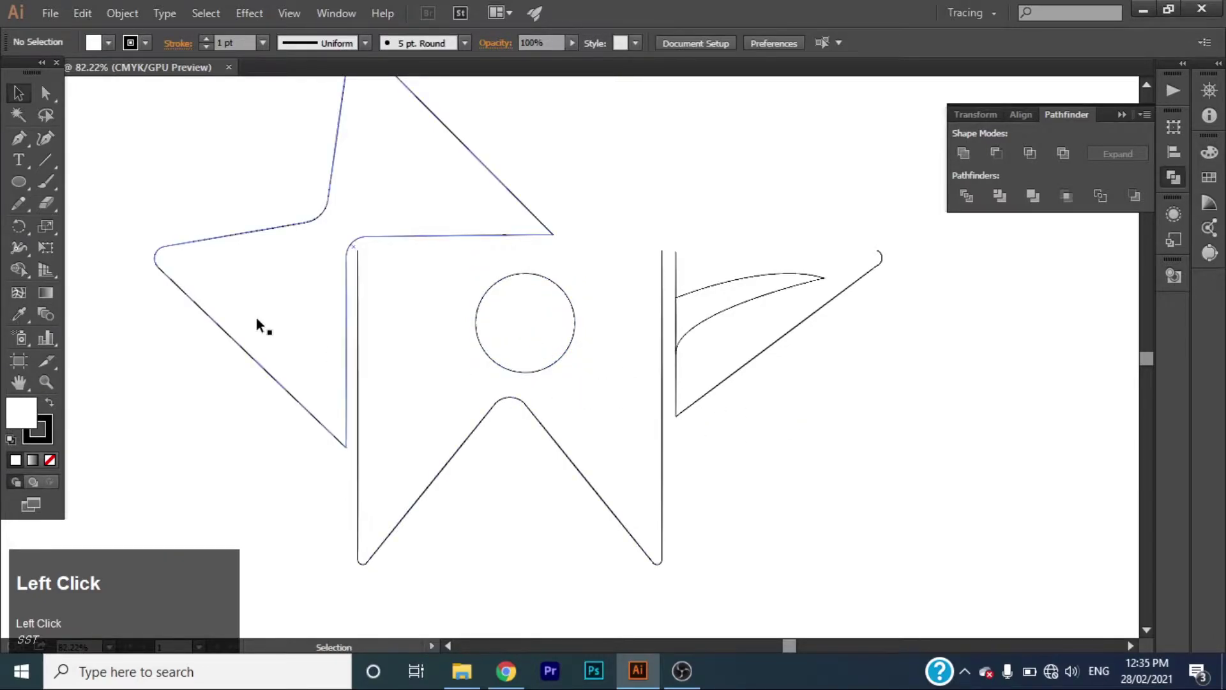
- Duplicate the eye circle, offset the copies into a crescent, and place it with the highlight inside the eye
{"action": "left_click", "coordinate": [31, 185]}
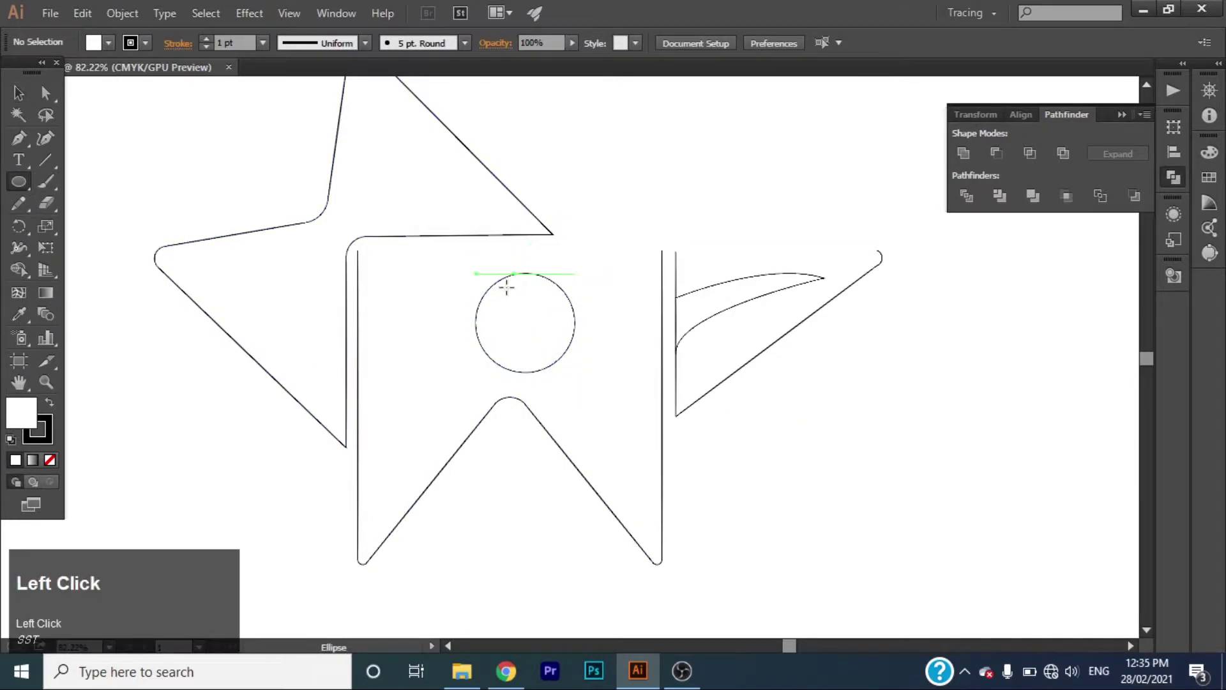
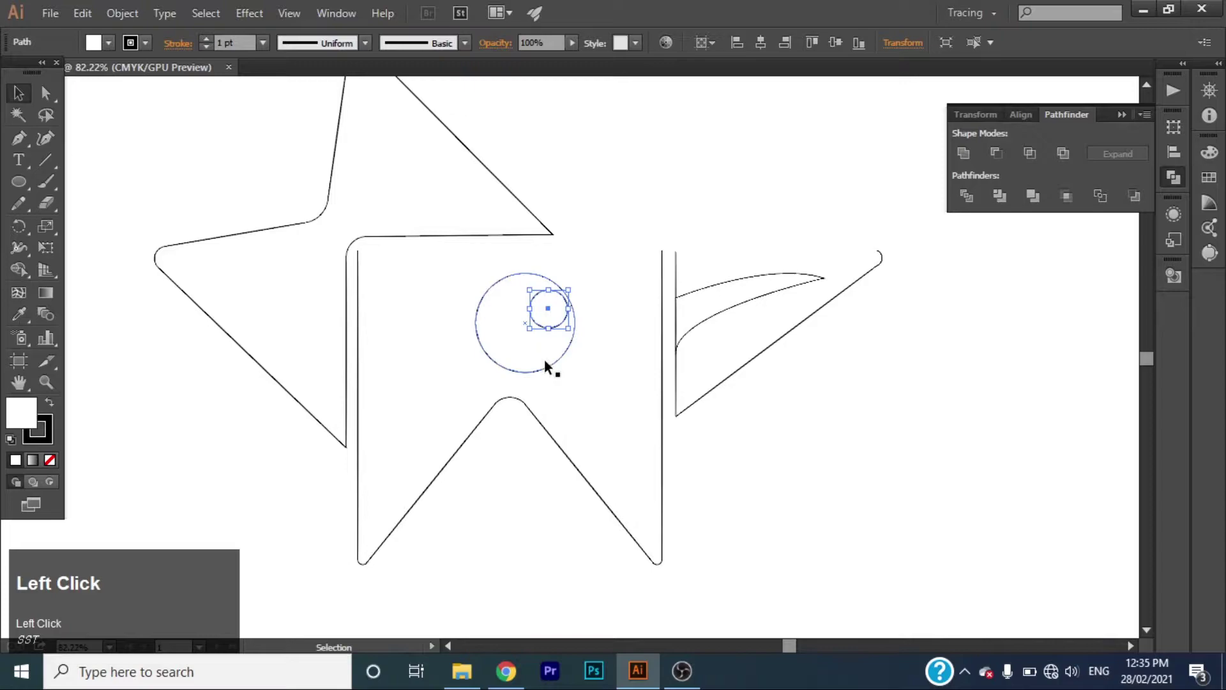
{"action": "left_click_drag", "start_coordinate": [555, 367], "coordinate": [875, 470]}
{"action": "left_click_drag", "start_coordinate": [875, 469], "coordinate": [972, 198]}
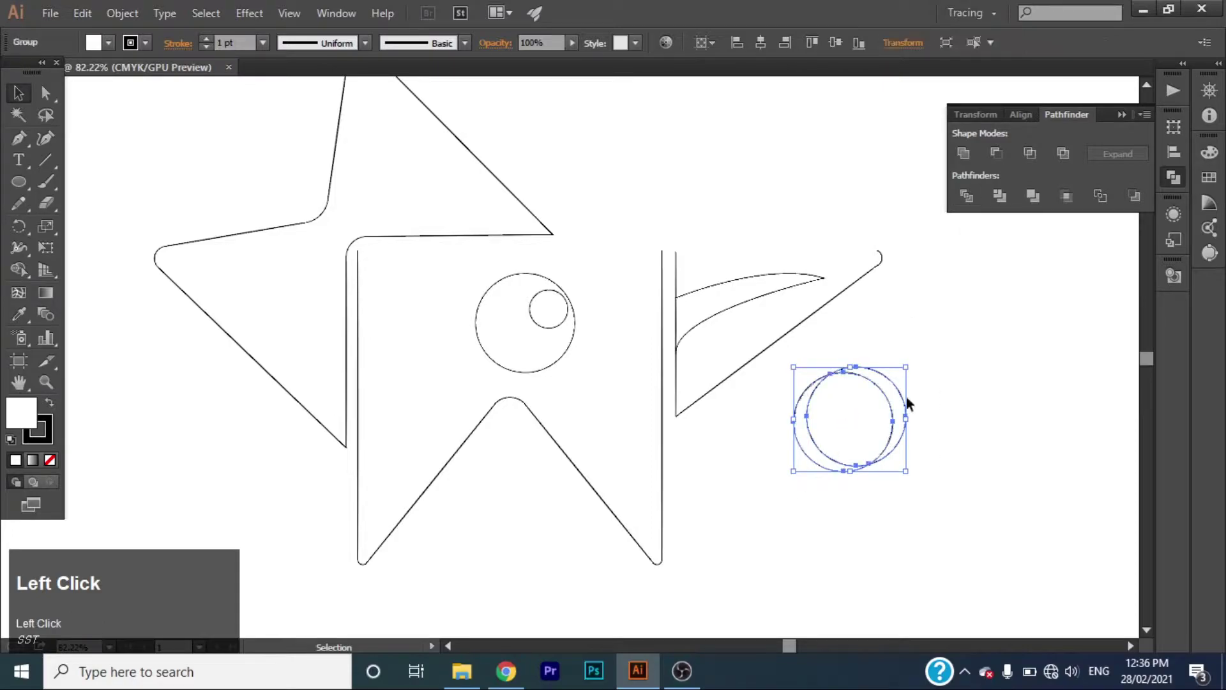
{"action": "right_click", "coordinate": [892, 456]}
{"action": "left_click", "coordinate": [956, 559]}
{"action": "left_click_drag", "start_coordinate": [911, 416], "coordinate": [902, 501]}
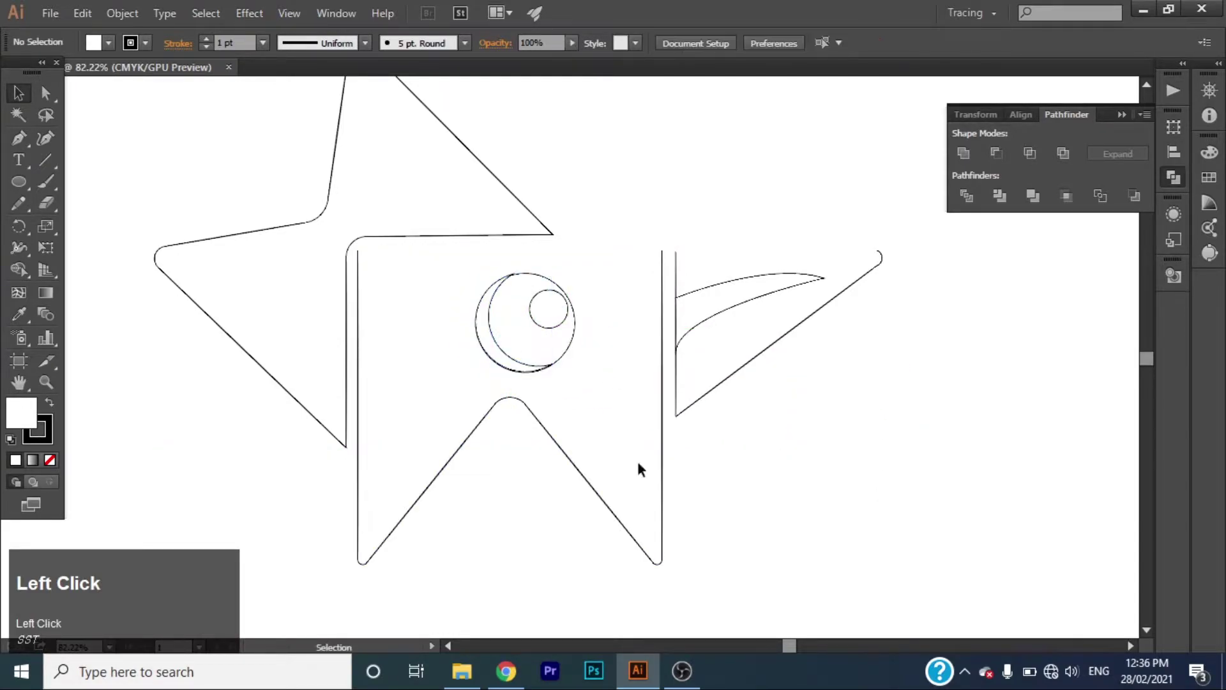
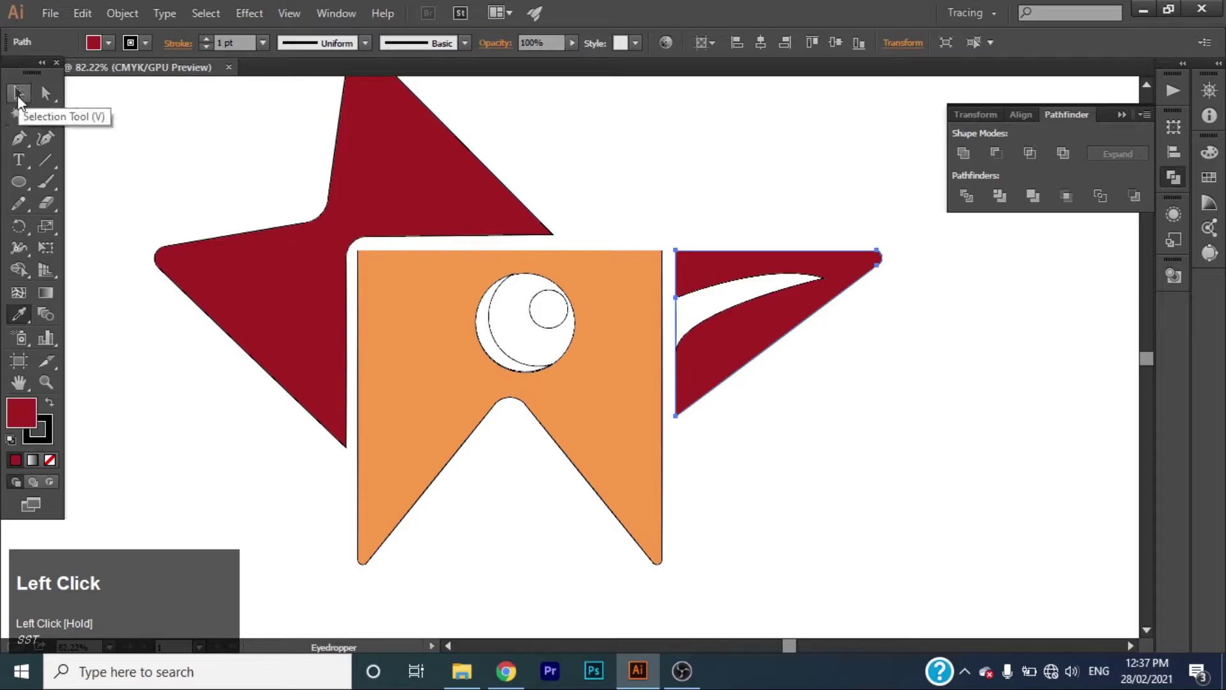
- Sample the body's orange with the Eyedropper and apply it to the beak
{"action": "left_click", "coordinate": [25, 434]}
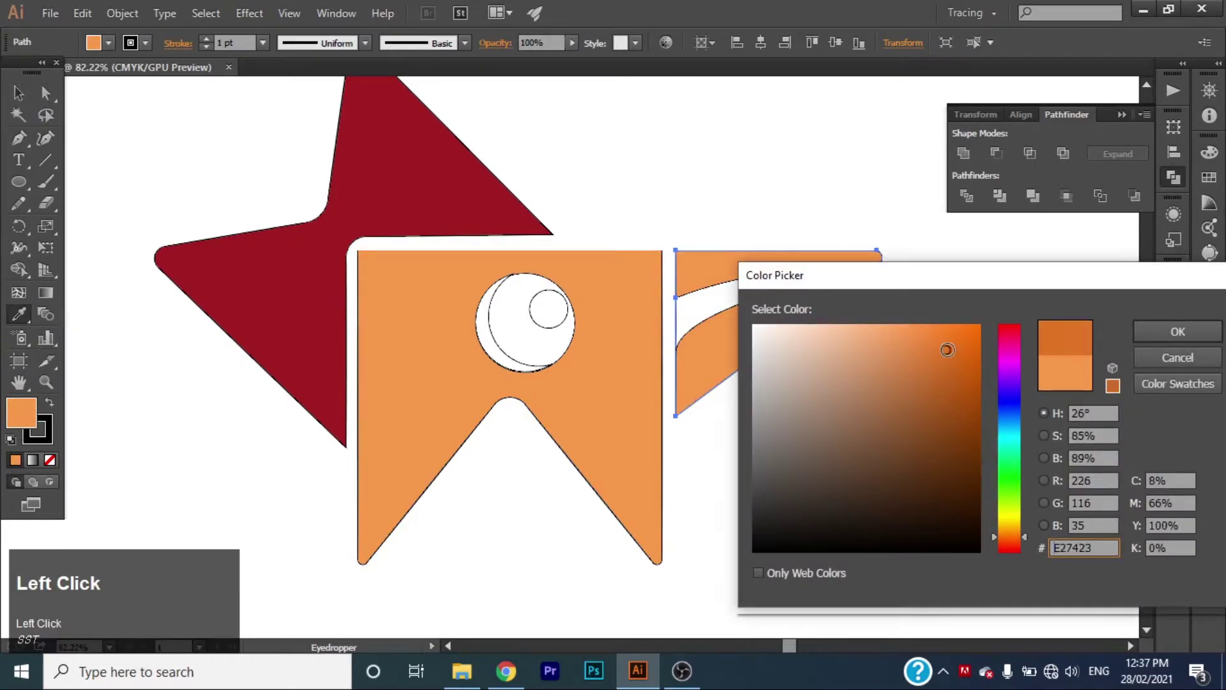
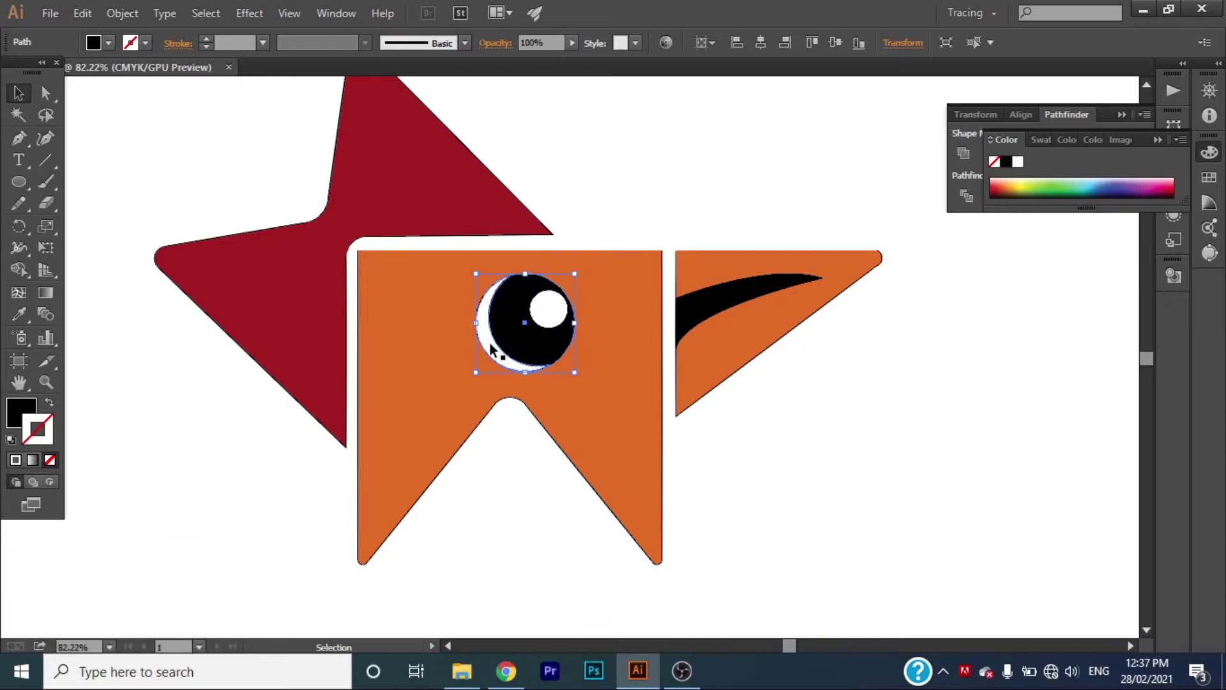
- Select the eye's highlight circle and fill it white with no stroke
{"action": "left_click", "coordinate": [547, 311]}
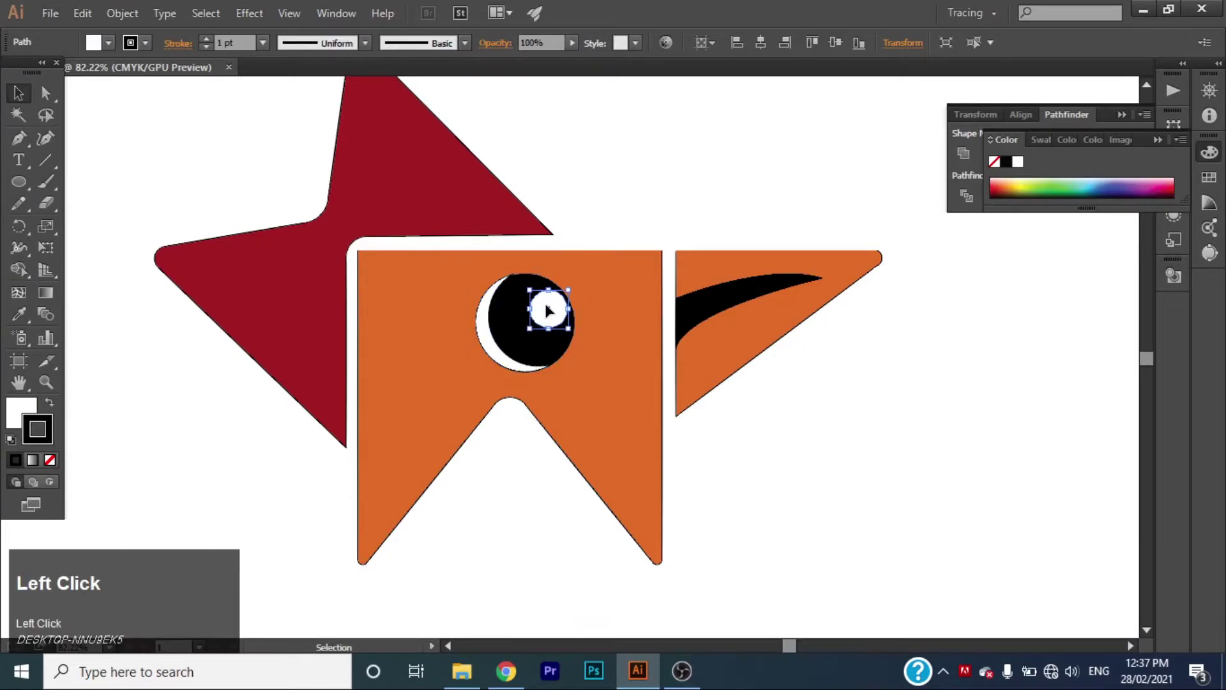
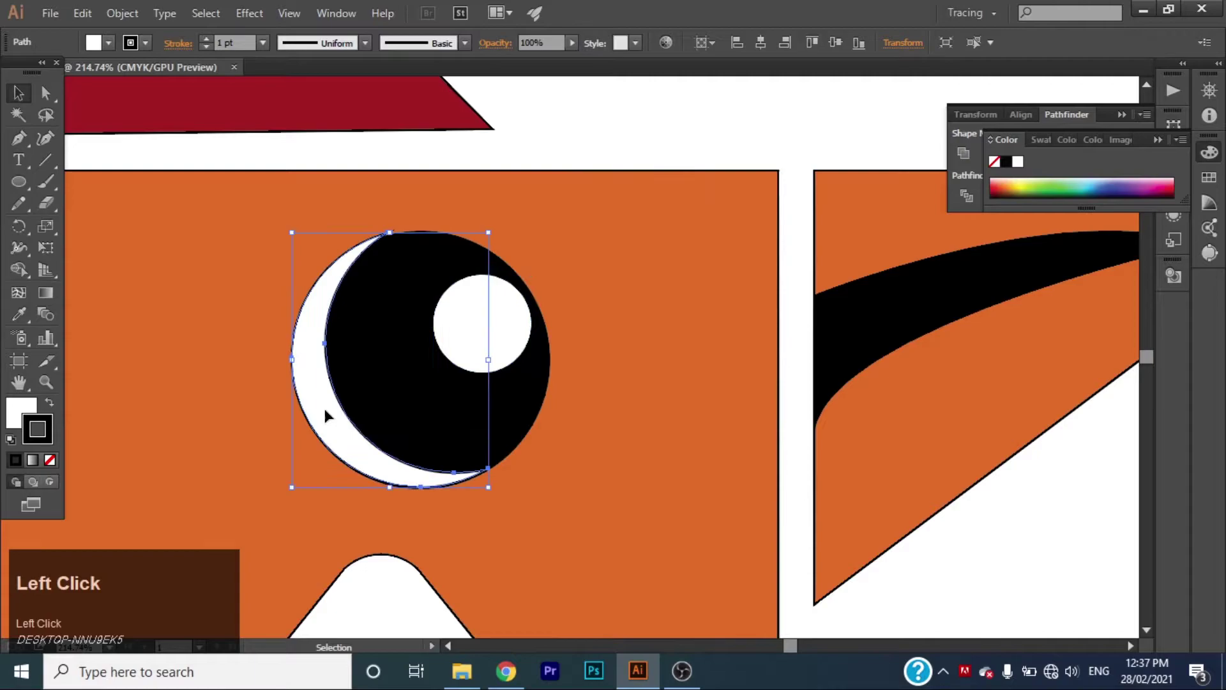
{"action": "key", "text": "Down"}
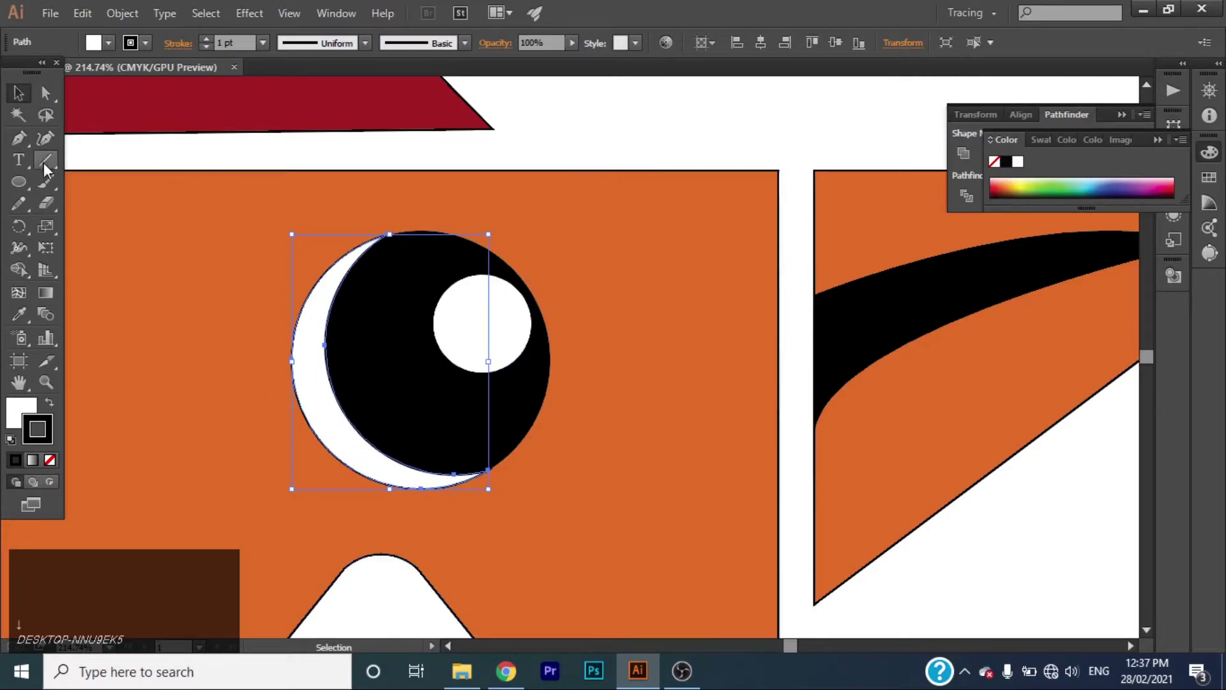
- Draw a small circle at the top of the eye's white highlight
{"action": "left_click", "coordinate": [23, 191]}
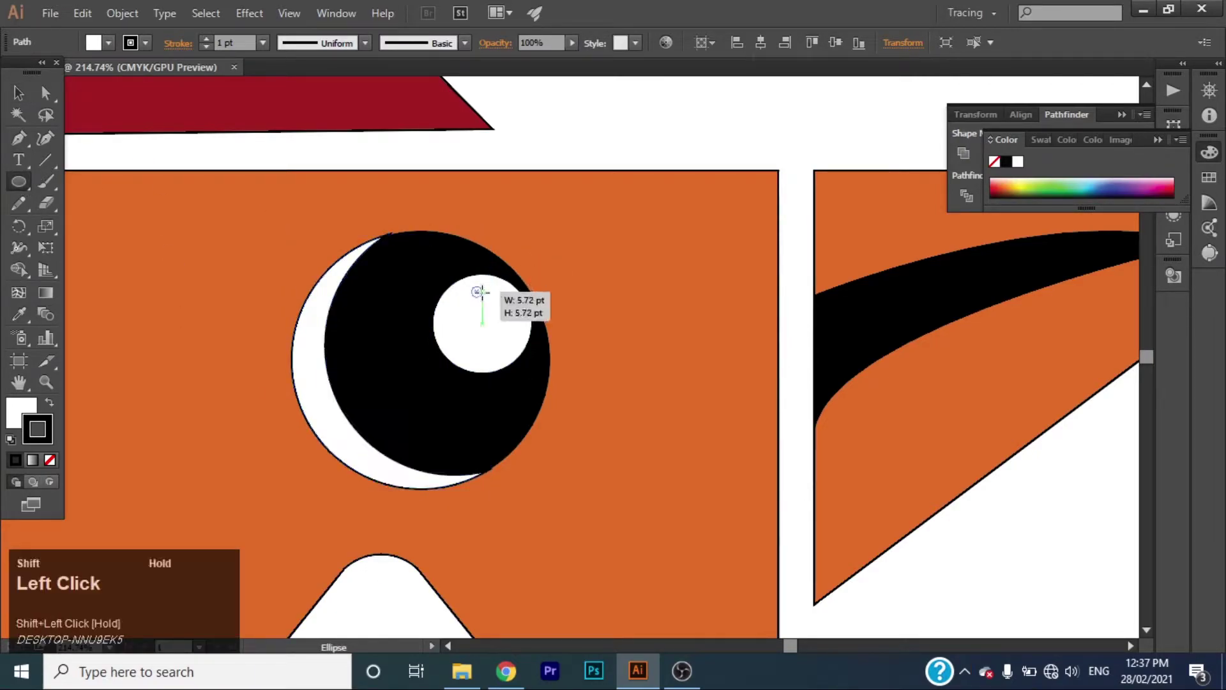
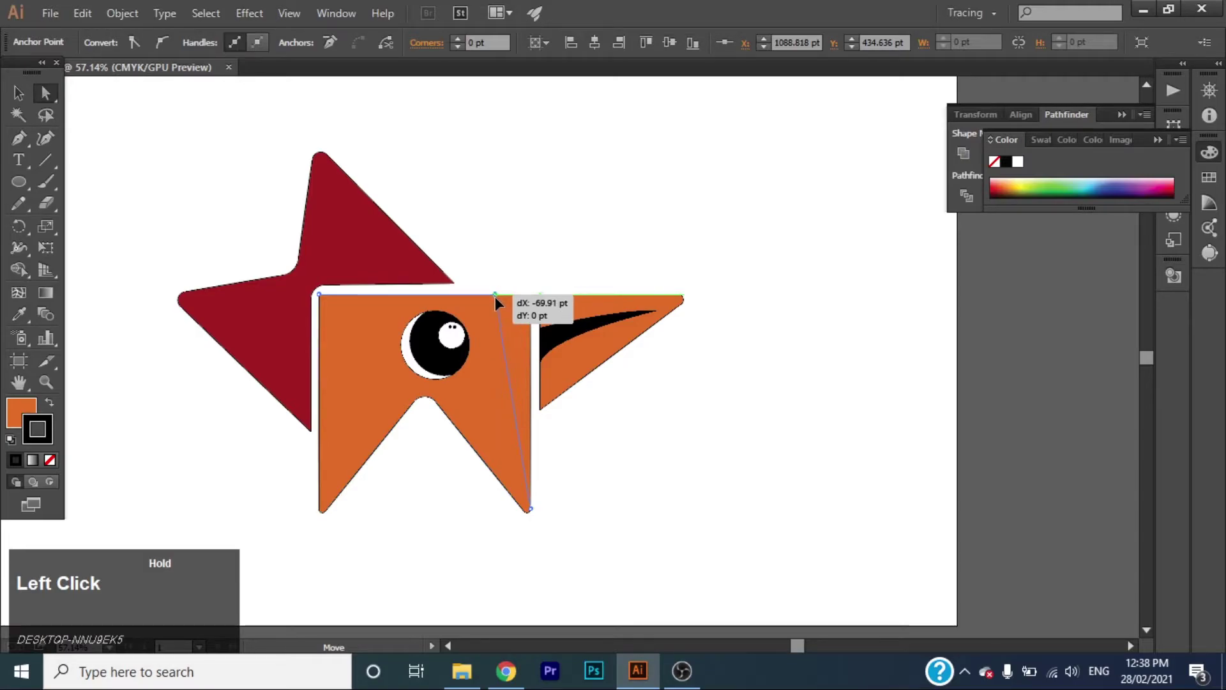
- Zoom in and select the beak to round its corners with the live corner widgets
{"action": "key", "text": "ctrl+z"}
{"action": "left_click", "coordinate": [506, 362]}
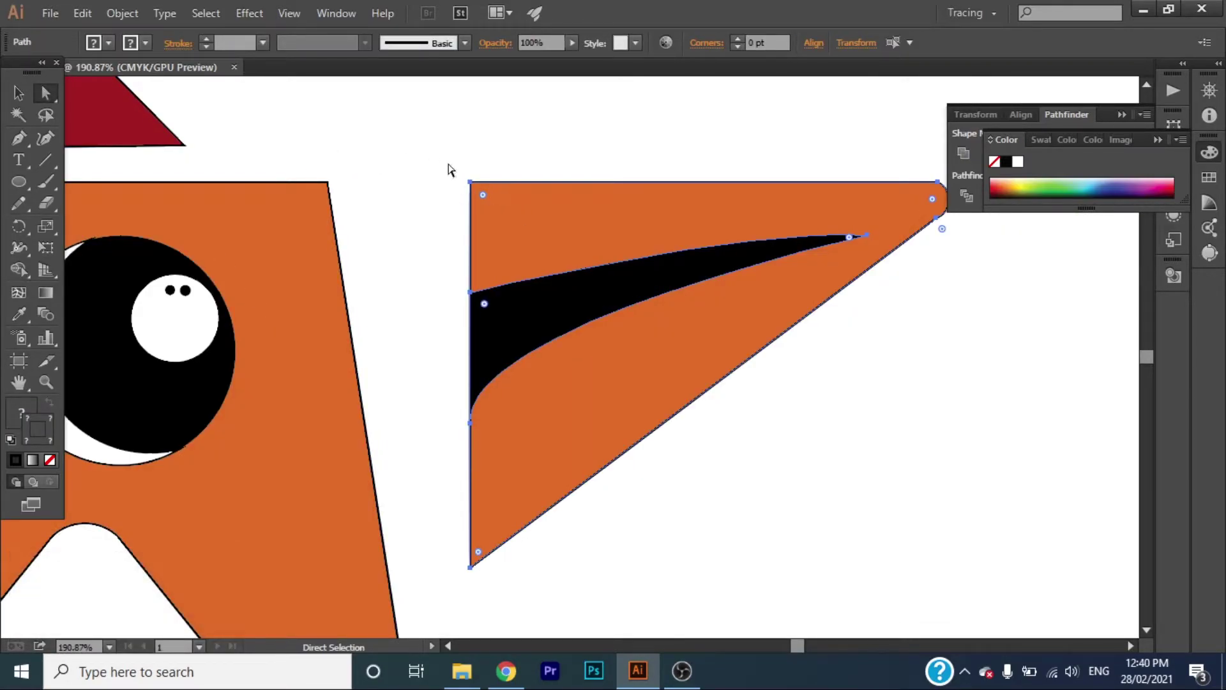
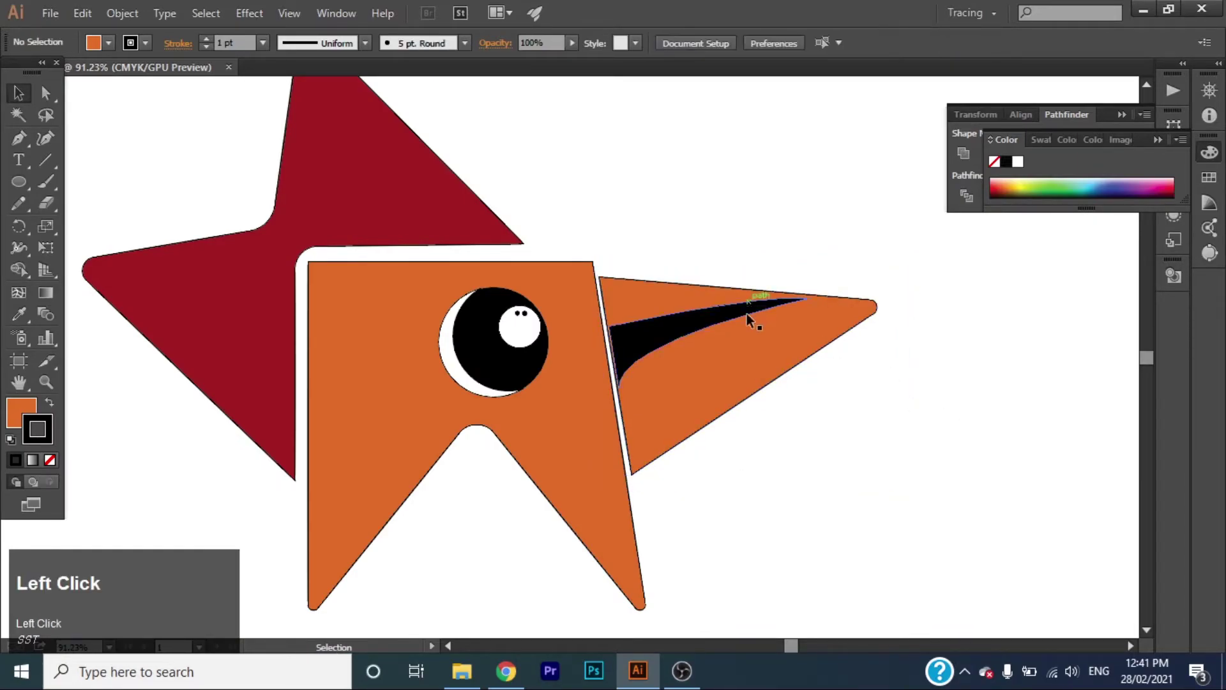
- Remove the outlines from the beak, tail and orange body shapes, setting their stroke to None
{"action": "key", "text": "Up"}
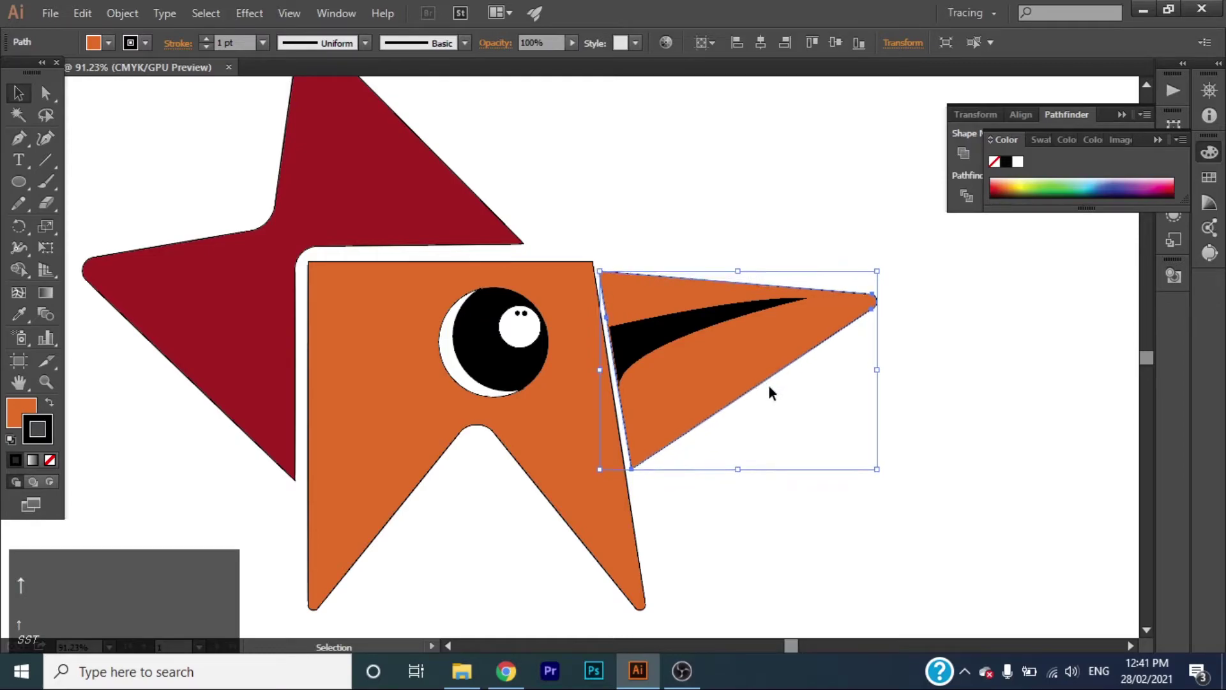
{"action": "left_click", "coordinate": [1140, 489]}
{"action": "left_click_drag", "start_coordinate": [13, 95], "coordinate": [55, 463]}
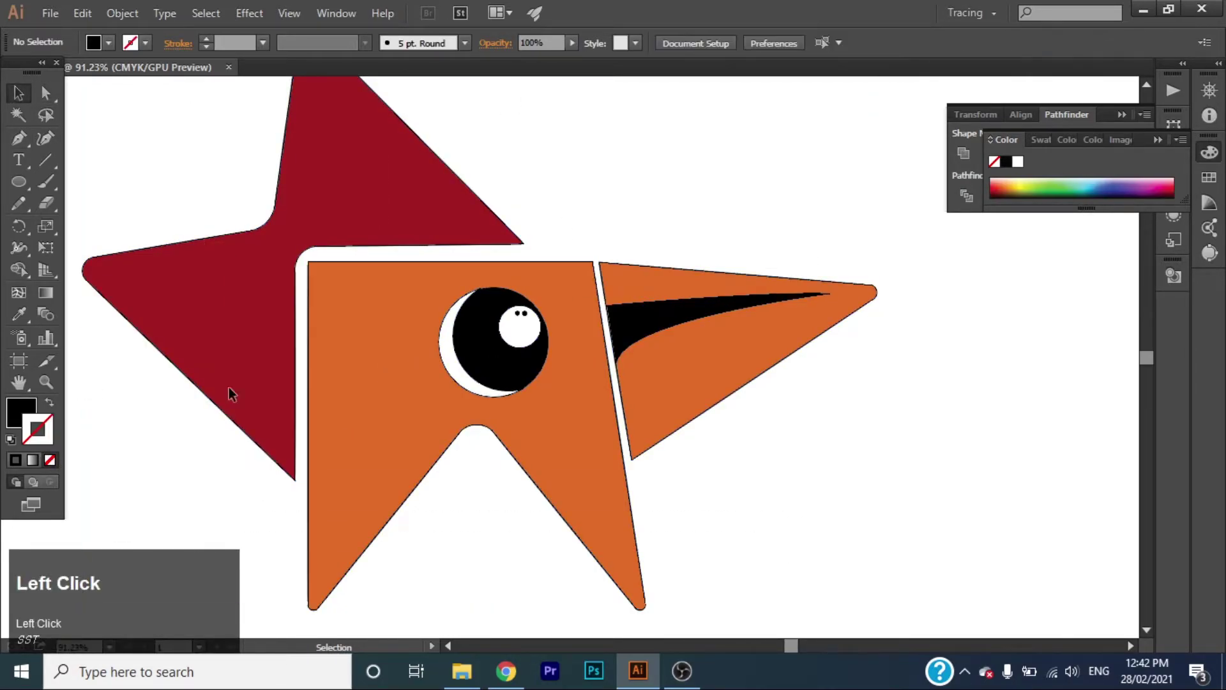
{"action": "left_click", "coordinate": [212, 278]}
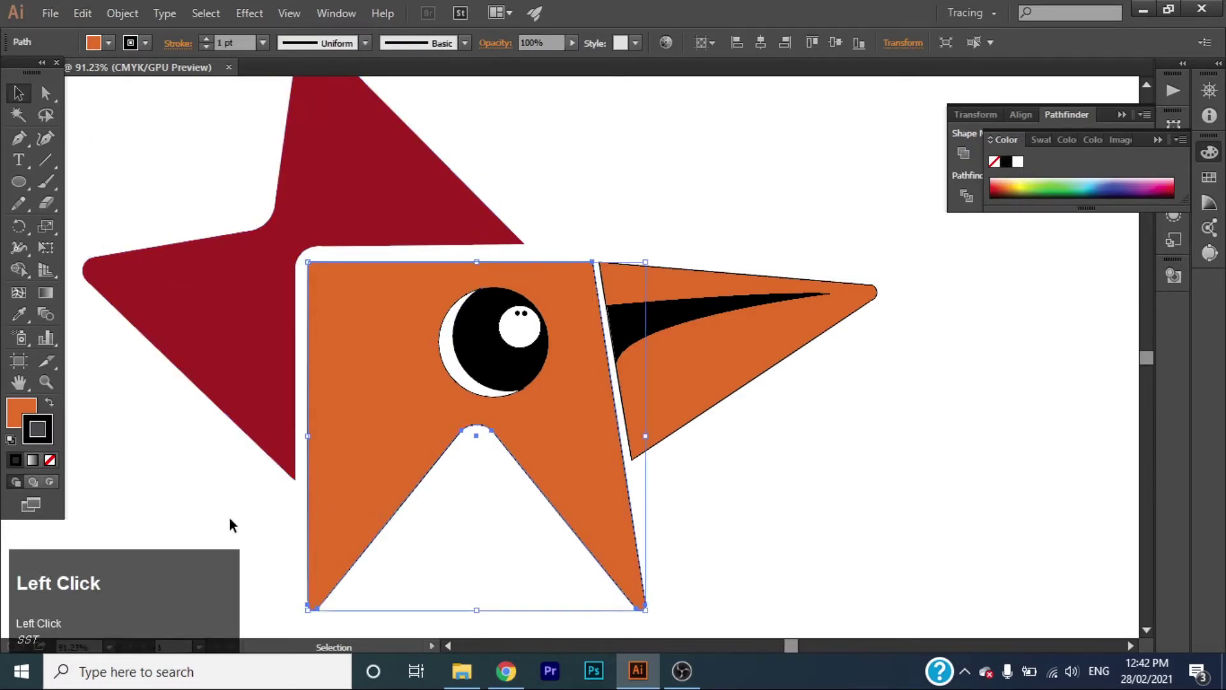
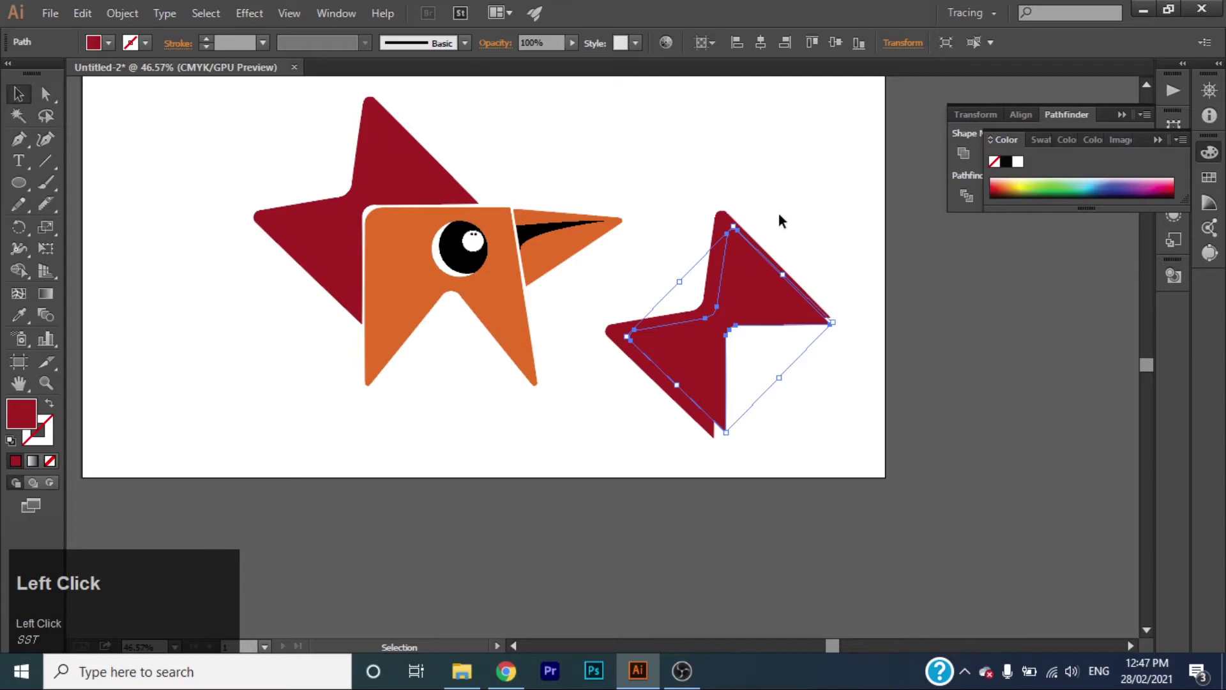
- Cut the offset copy from the tail copy with Pathfinder Minus Front, leaving a crimson edge strip
{"action": "right_click", "coordinate": [748, 316]}
{"action": "left_click", "coordinate": [799, 417]}
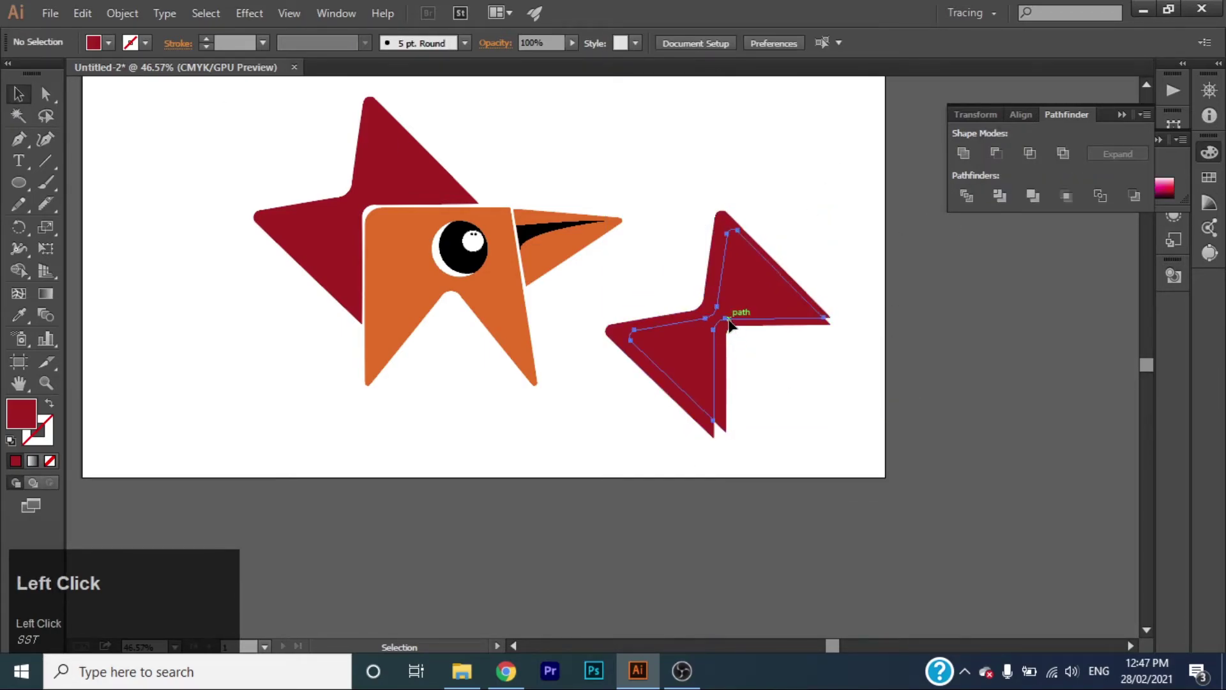
{"action": "left_click", "coordinate": [720, 366]}
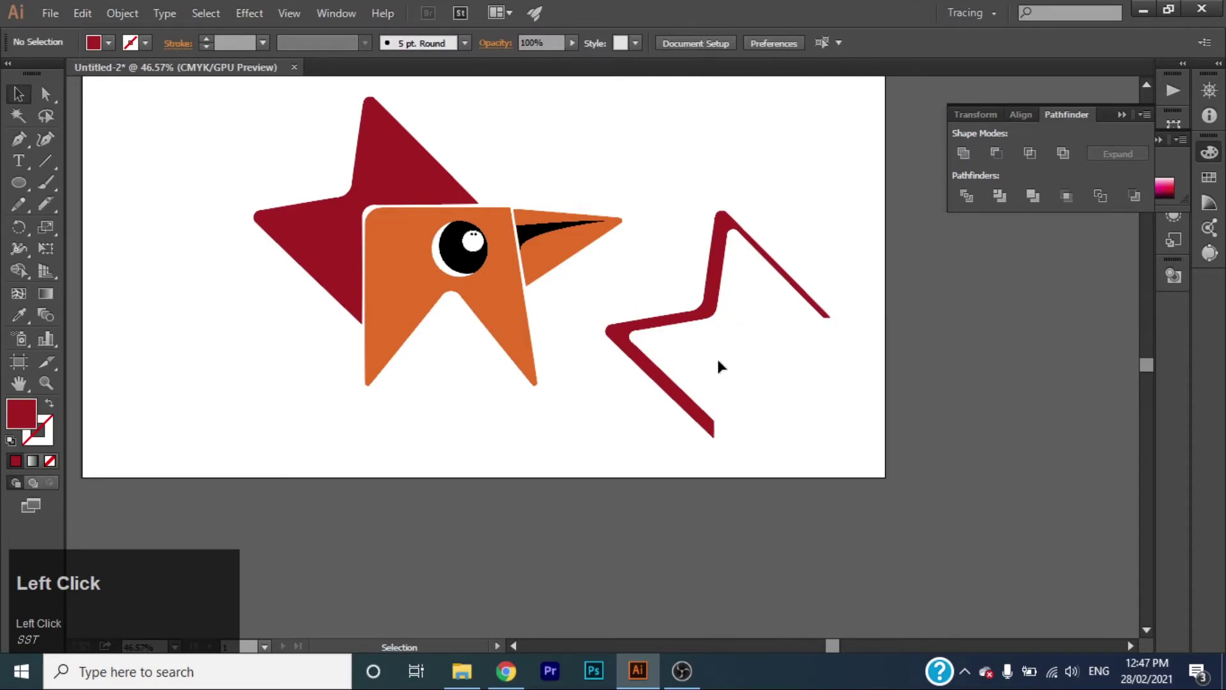
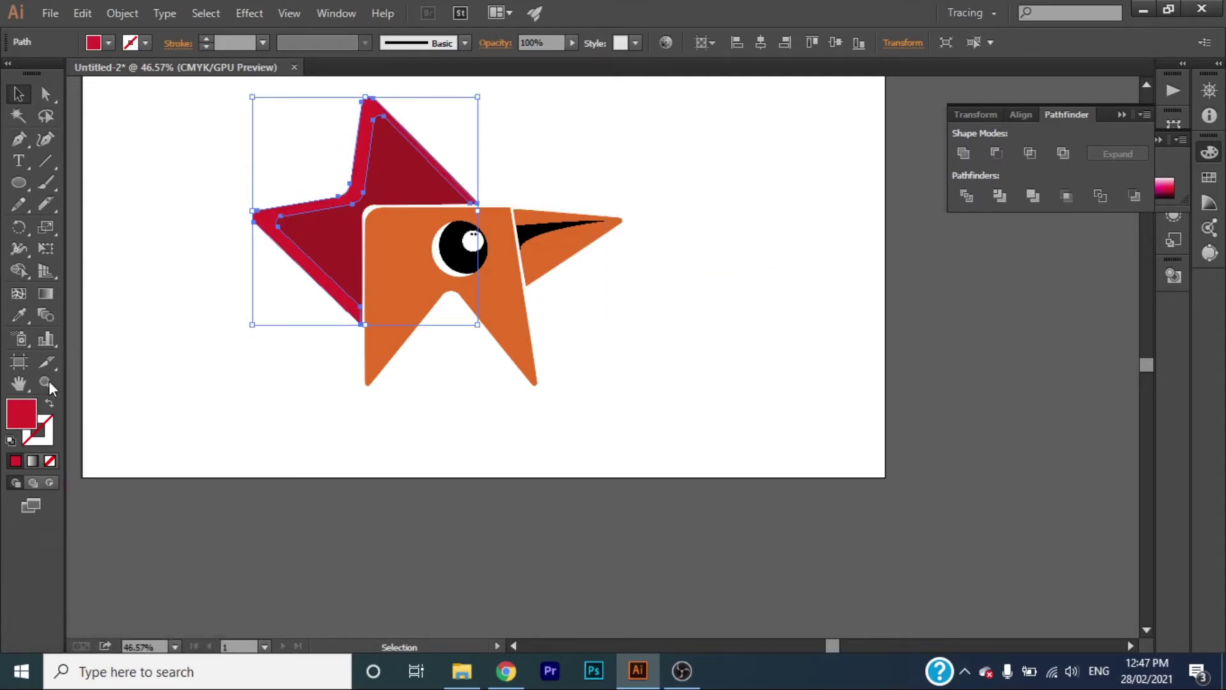
{"action": "left_click_drag", "start_coordinate": [51, 396], "coordinate": [28, 391]}
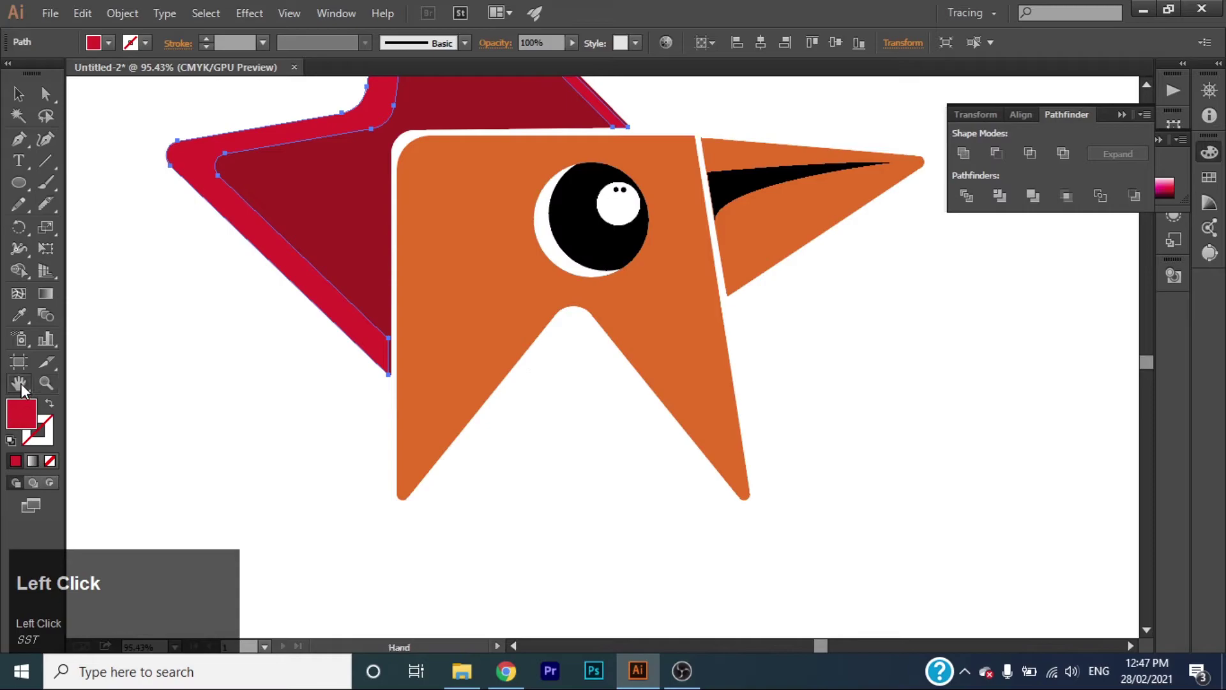
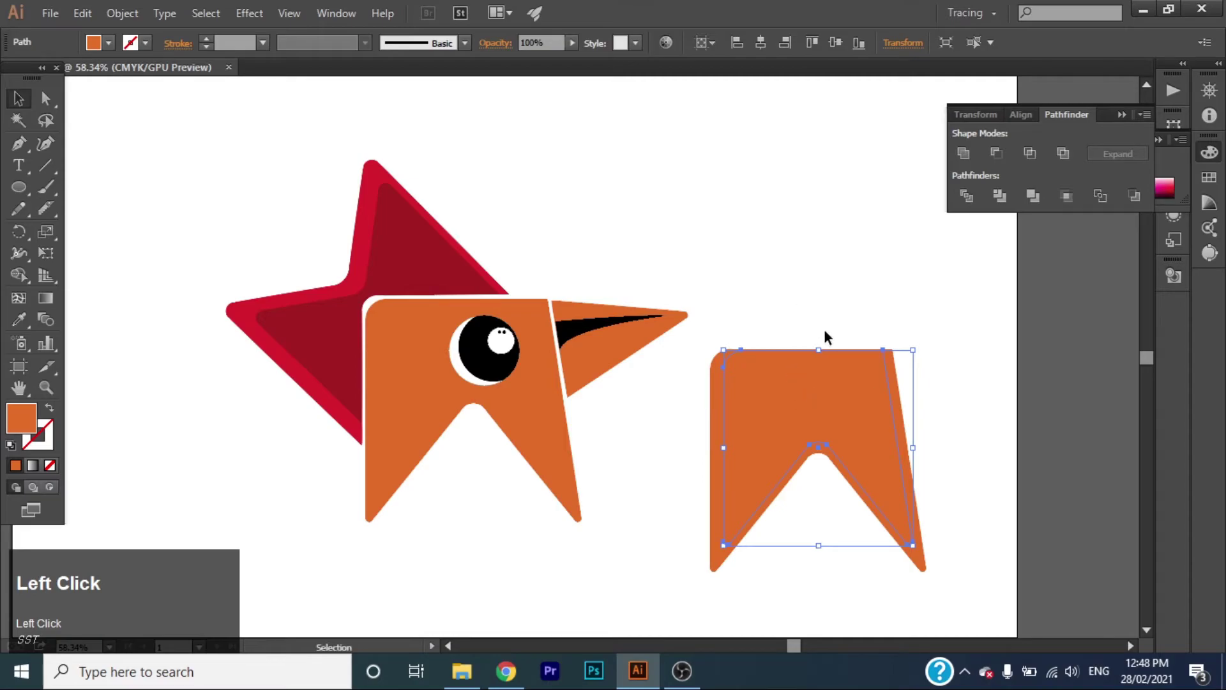
- Cut the offset copy from the body copy with Minus Front to get the body edge strip
{"action": "right_click", "coordinate": [840, 424]}
{"action": "left_click", "coordinate": [903, 527]}
{"action": "left_click", "coordinate": [830, 239]}
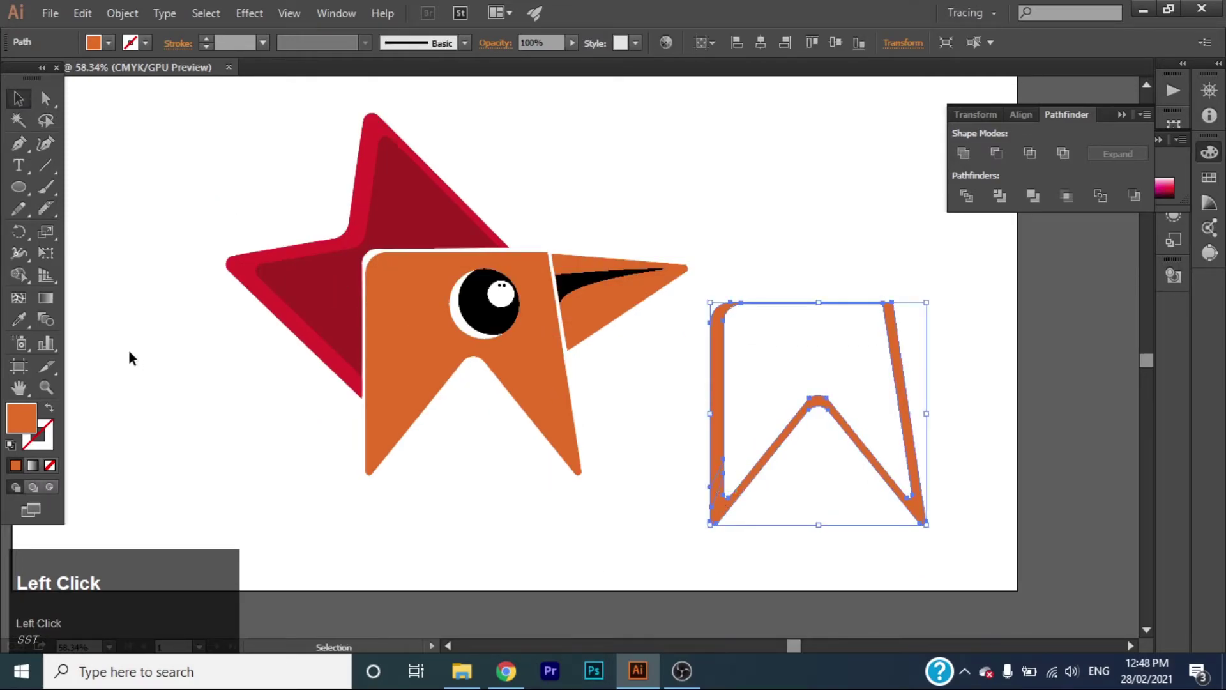
{"action": "left_click_drag", "start_coordinate": [51, 395], "coordinate": [55, 218]}
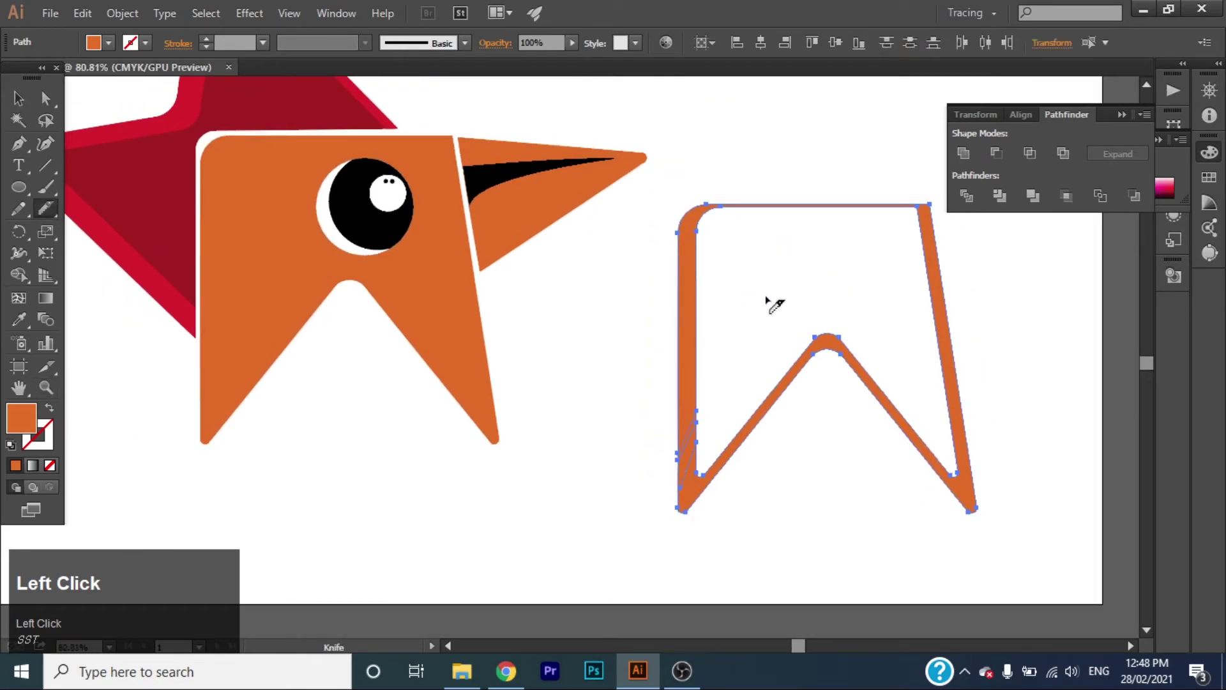
- Colour the split strip light and dark and move the pieces onto the body edges
{"action": "key", "text": "ctrl+z"}
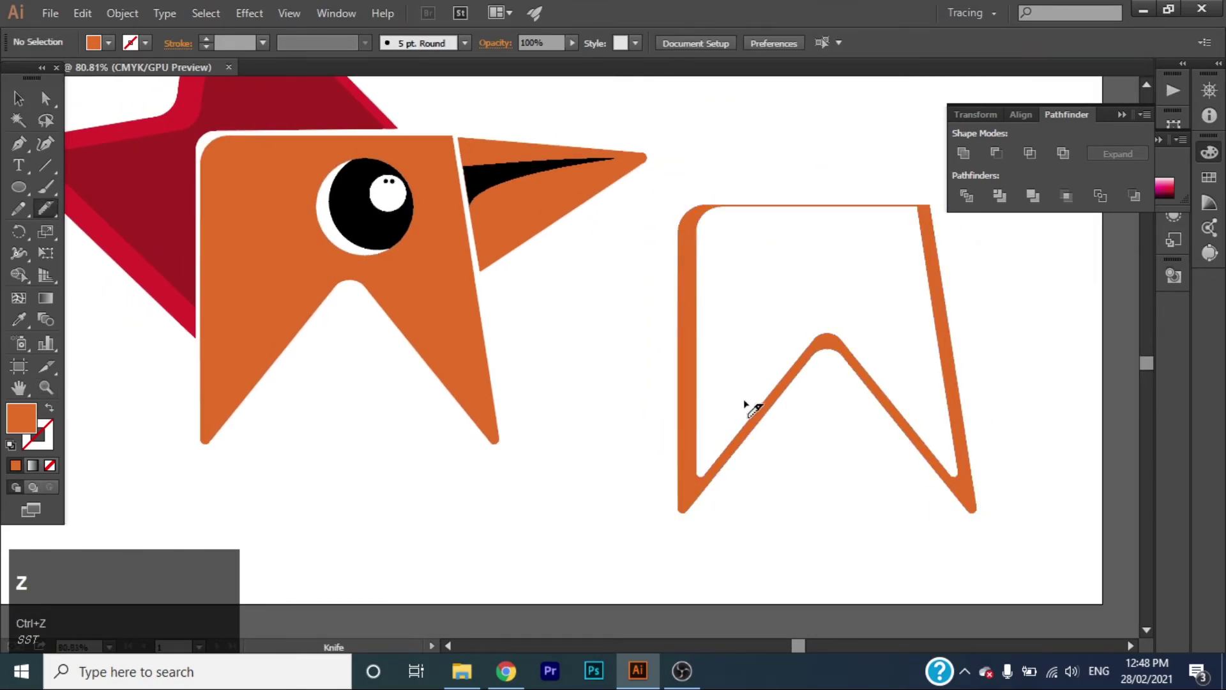
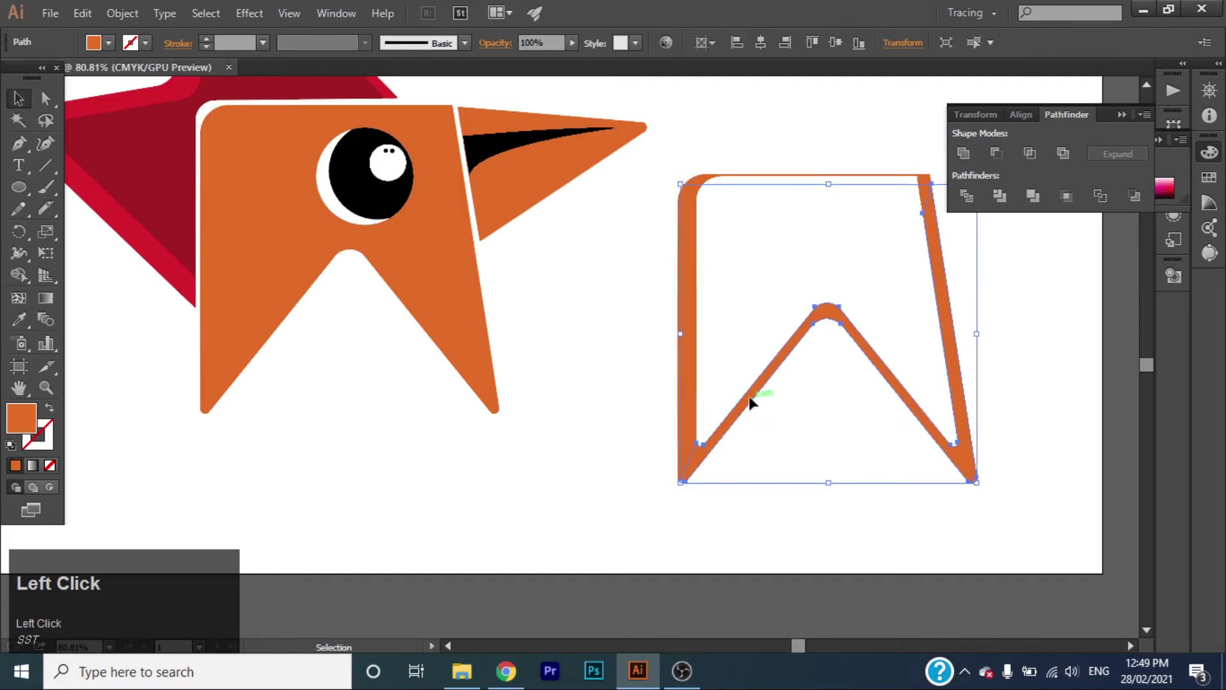
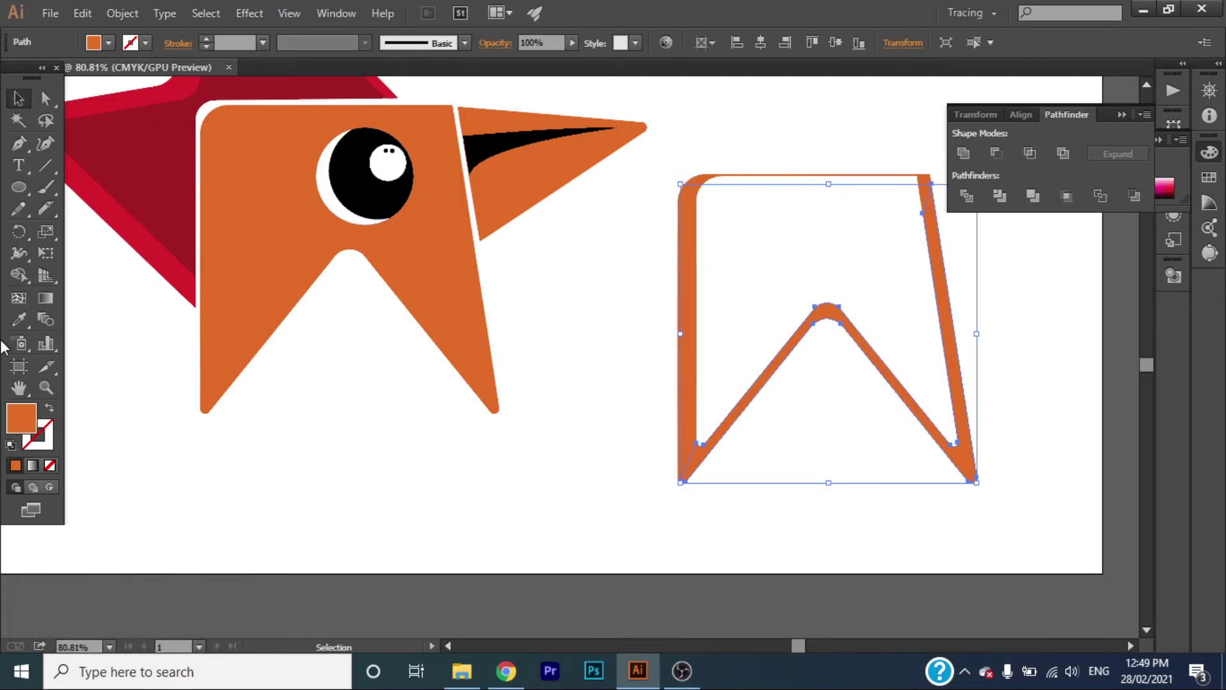
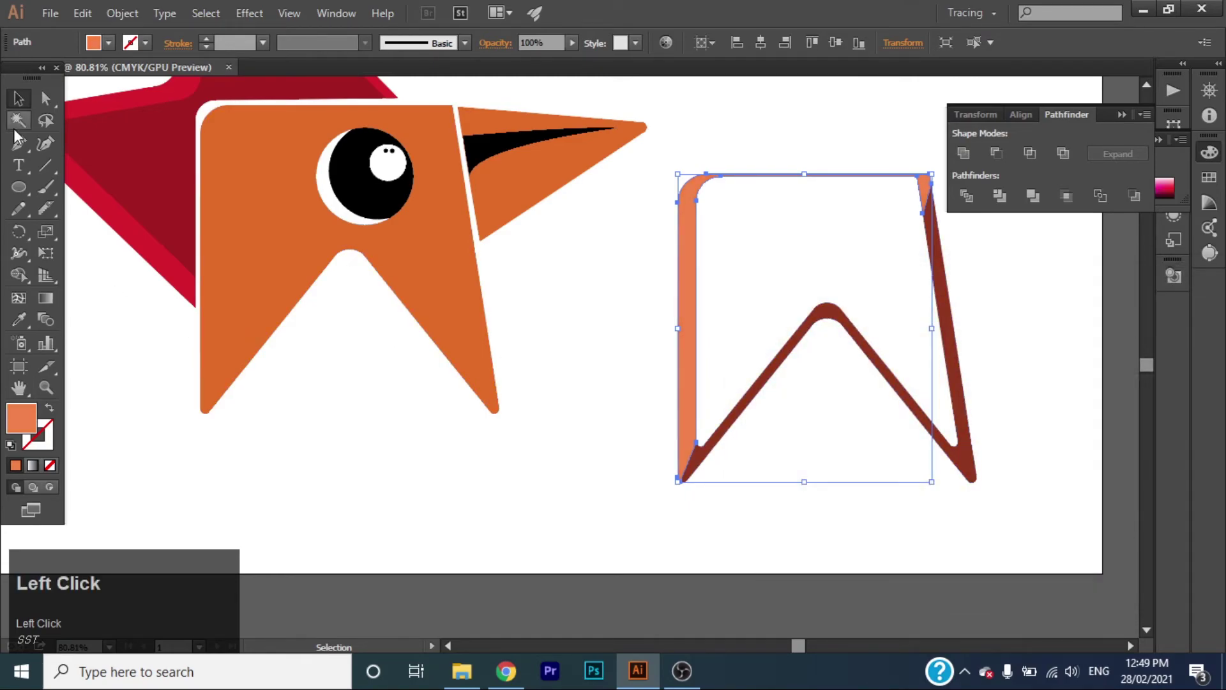
{"action": "left_click_drag", "start_coordinate": [22, 111], "coordinate": [670, 418]}
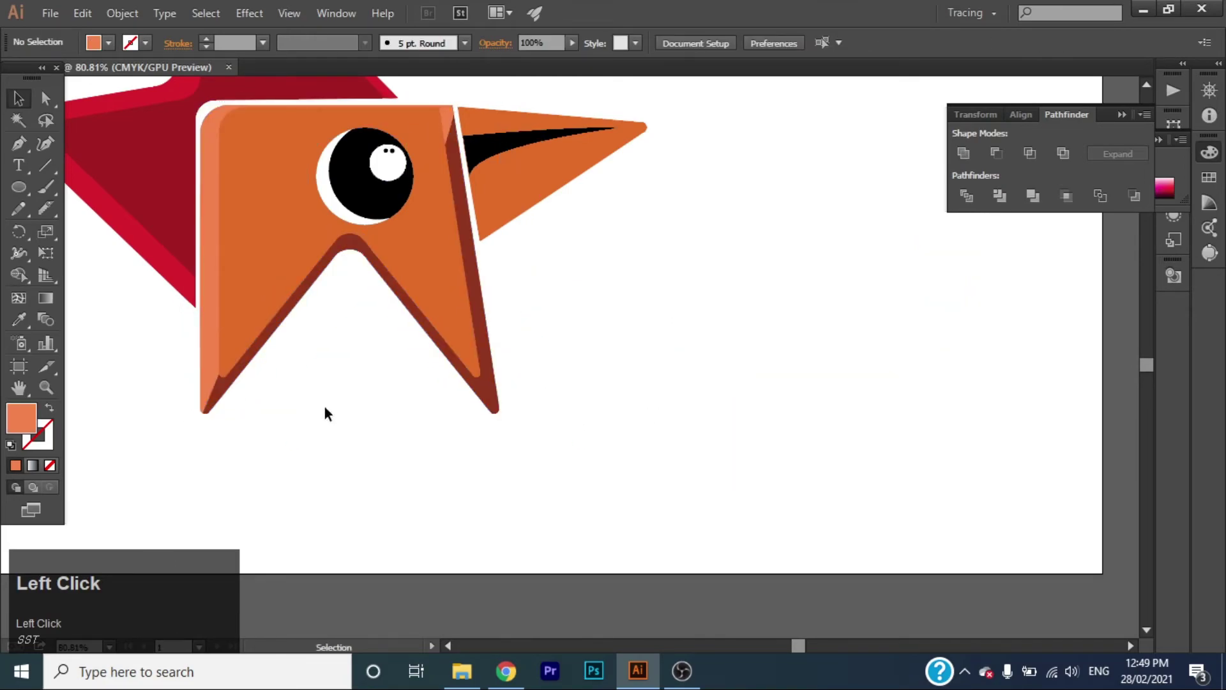
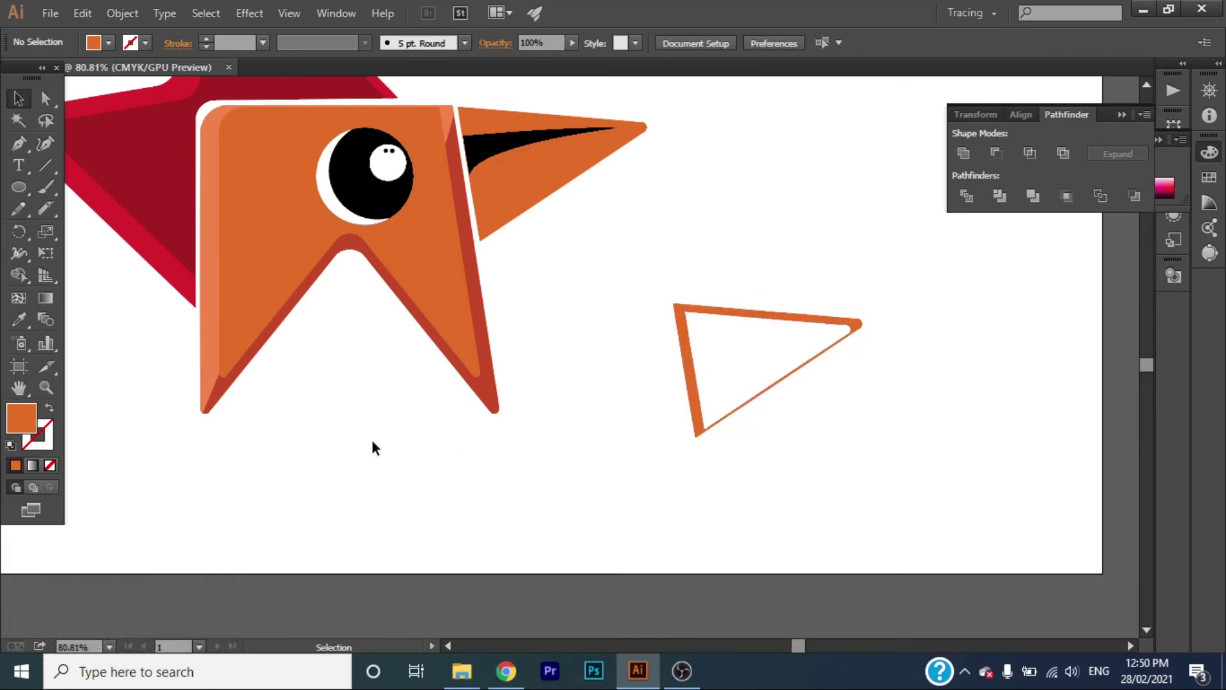
- Split the beak edge strip at its corner with the Scissors tool
{"action": "left_click", "coordinate": [56, 217]}
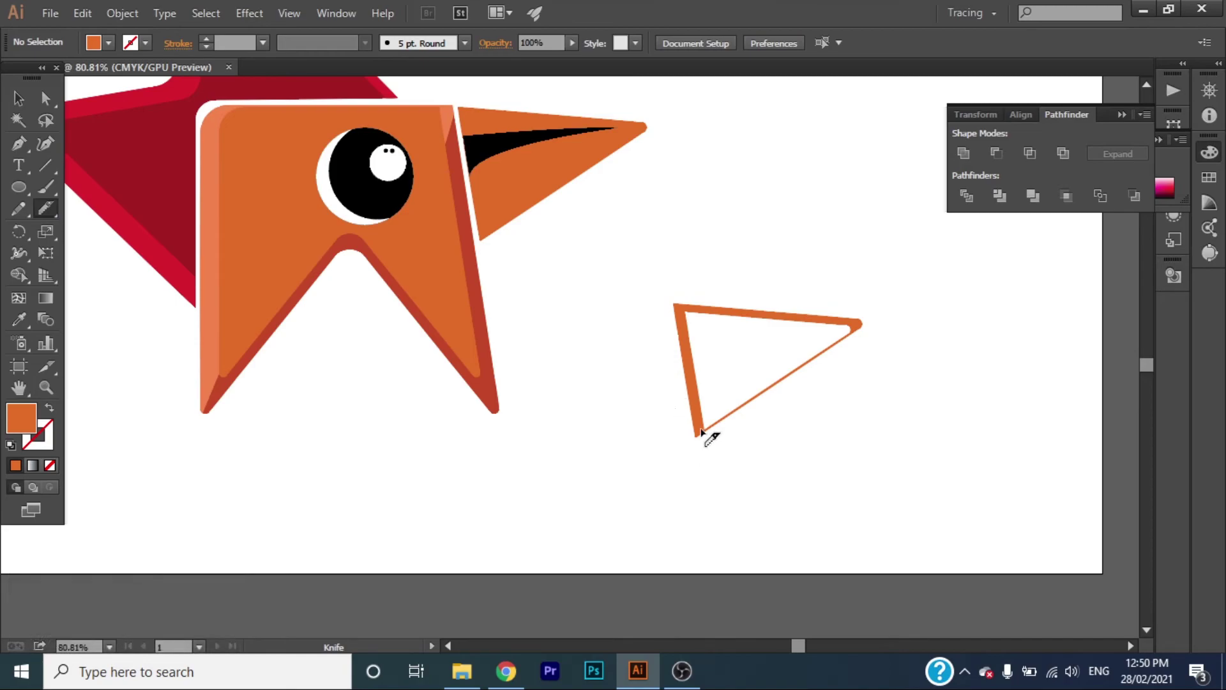
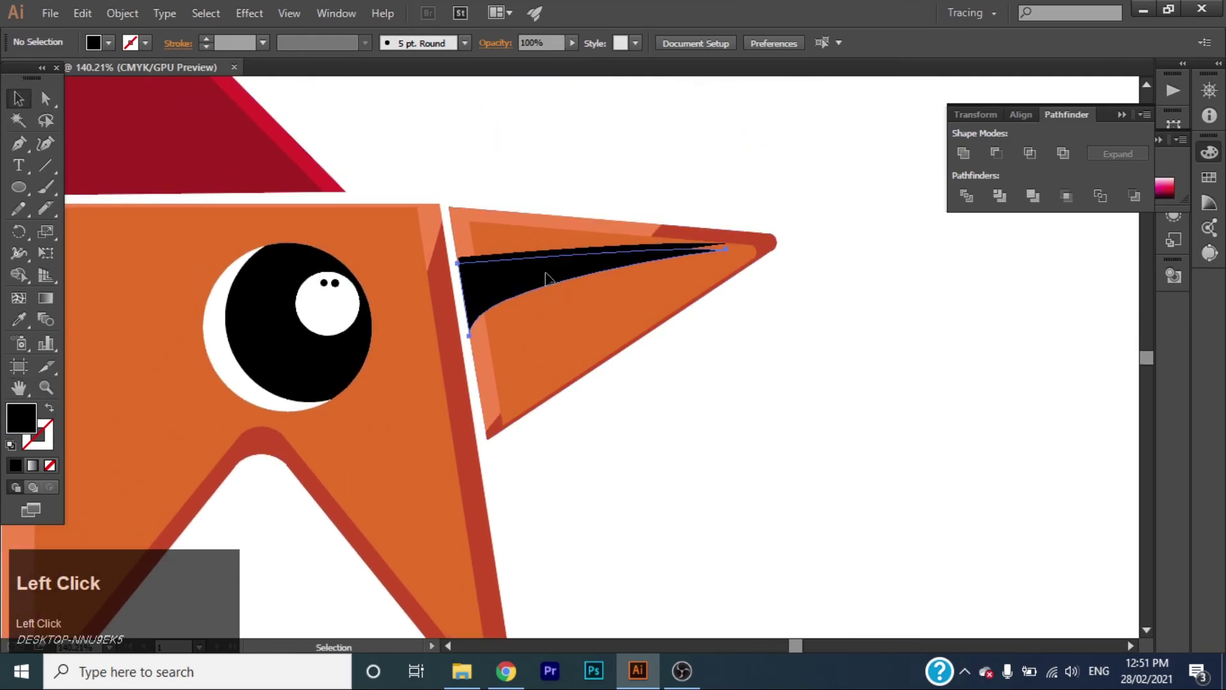
- Deselect the finished translucent mouth shadow and pick another shape tool
{"action": "left_click", "coordinate": [489, 303]}
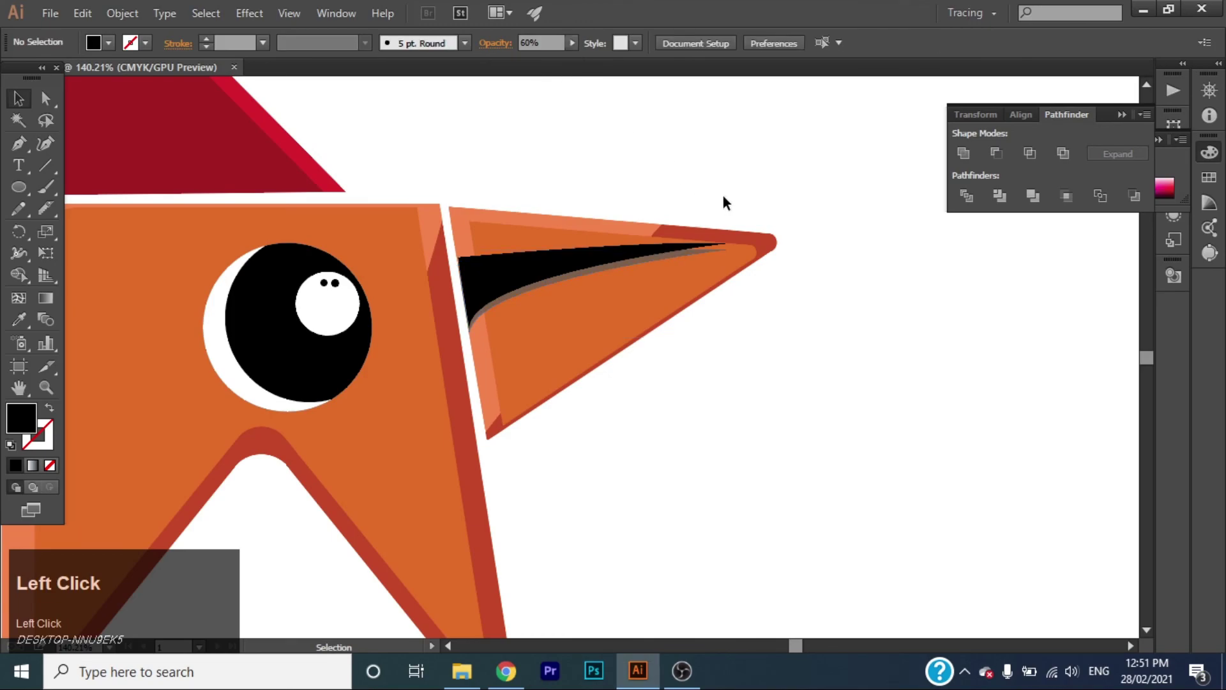
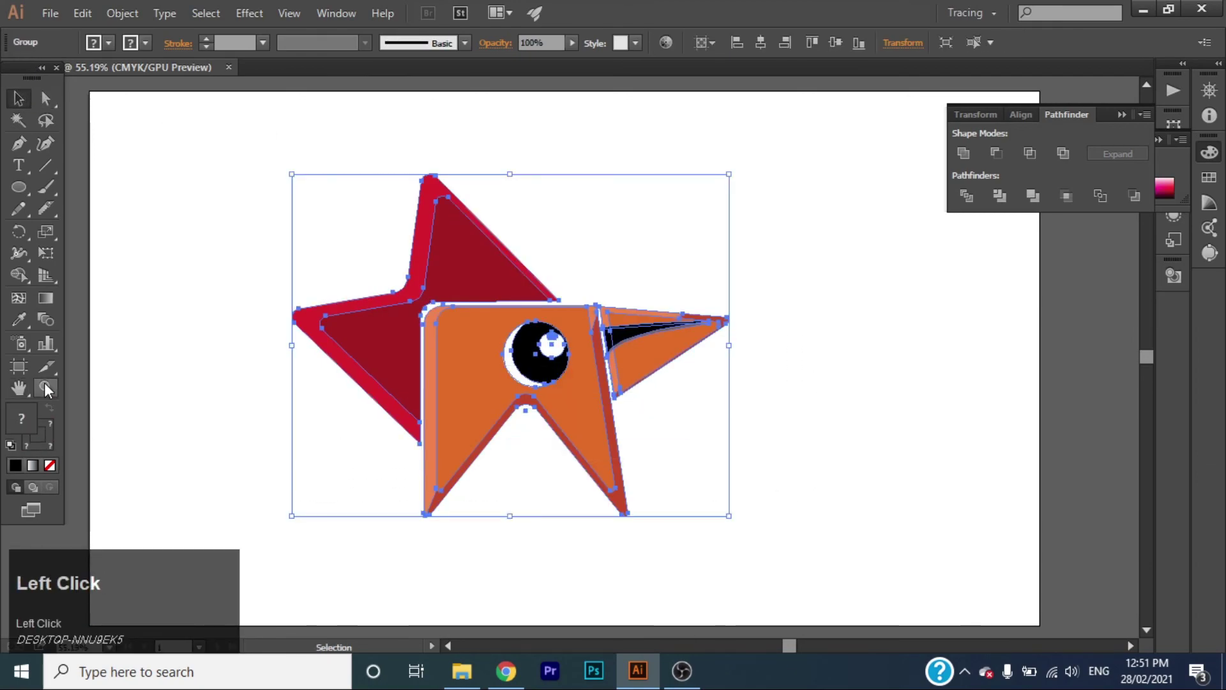
{"action": "right_click", "coordinate": [20, 195]}
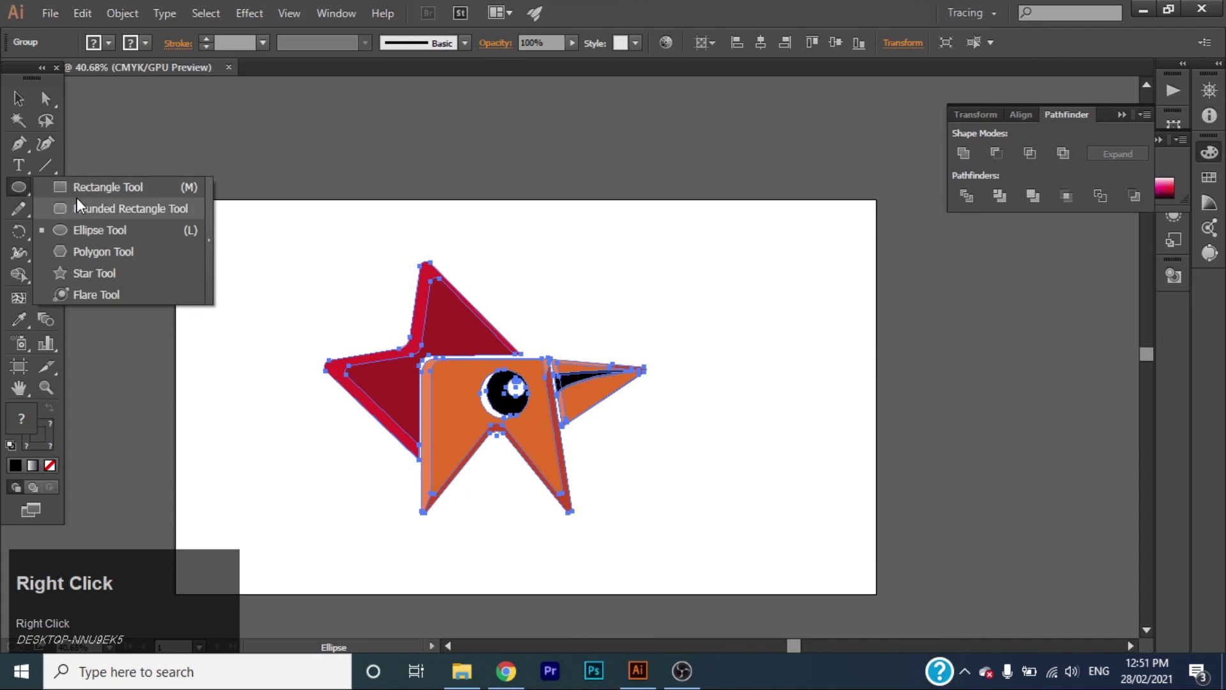